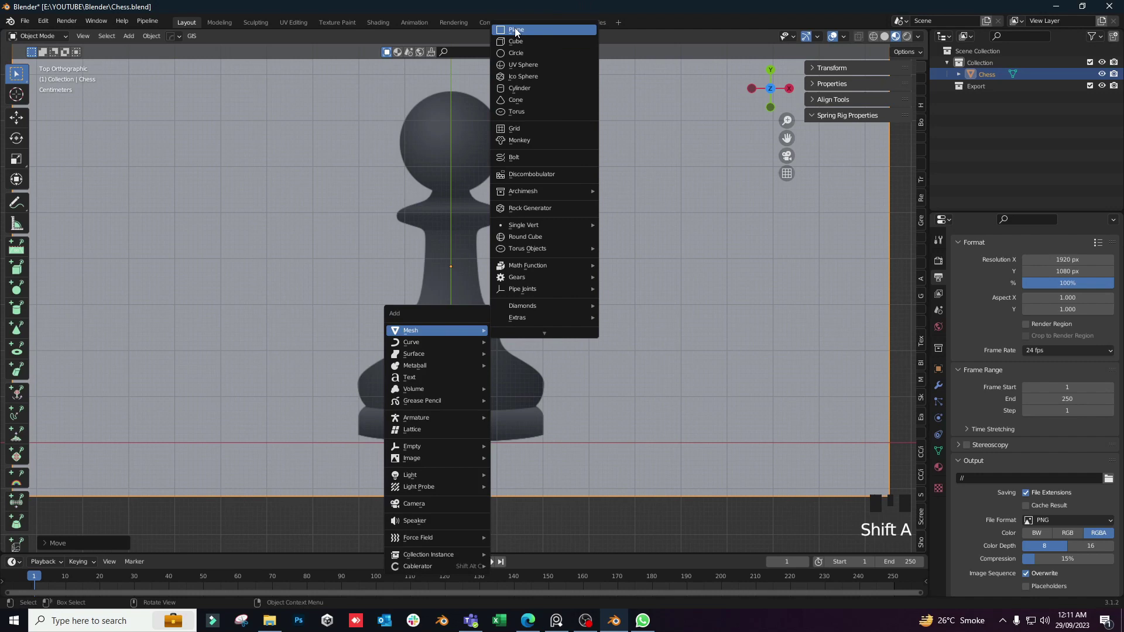
# Add a plane, shrink it to a tiny point and place it at the pawn image's base centre.
pyautogui.middleClick(512, 365)
pyautogui.press('s')
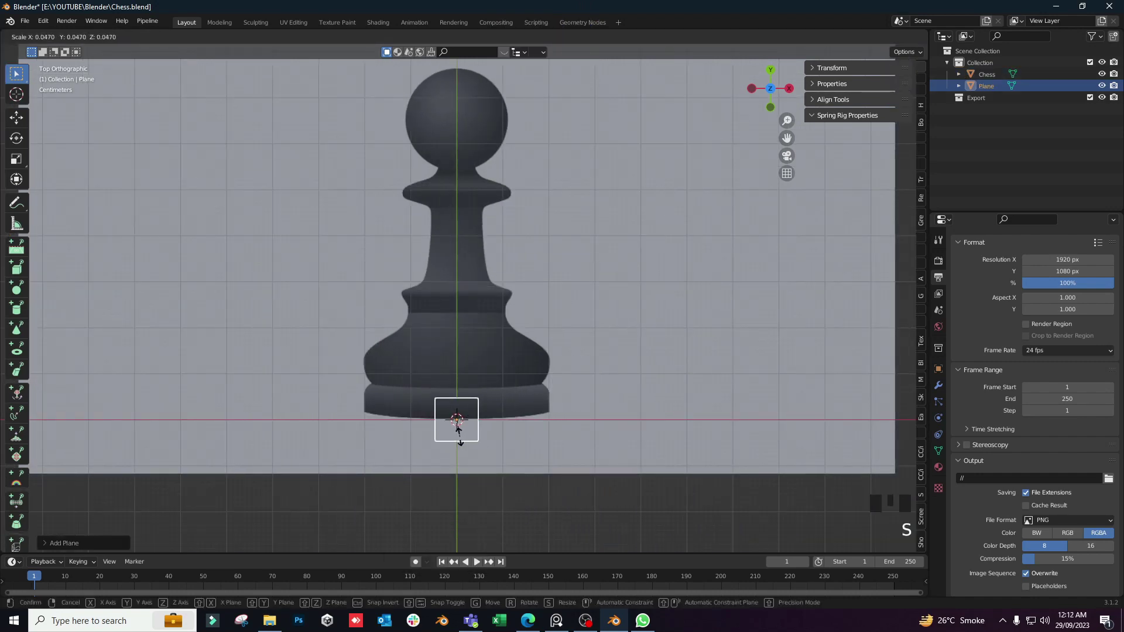
pyautogui.scroll(3)
pyautogui.middleClick(143, 87)
pyautogui.moveTo(53, 36); pyautogui.dragTo(552, 453)
pyautogui.middleClick(552, 453)
pyautogui.press('Tab')
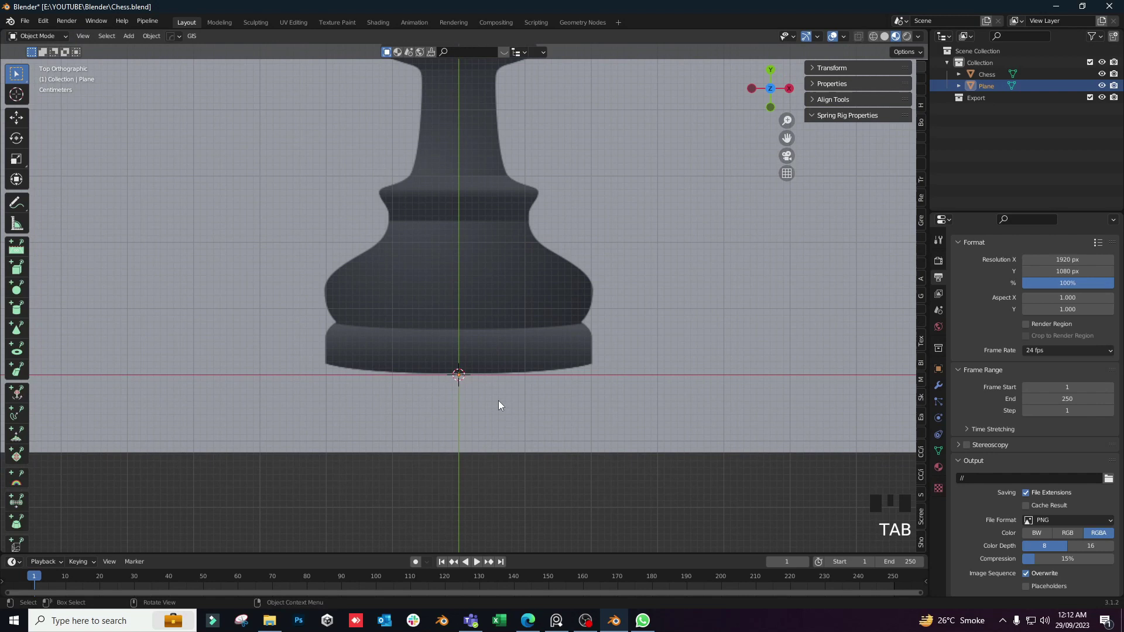
# In Edit Mode, extrude points from the base corner up the pawn's flared bottom edge.
pyautogui.press('Tab')
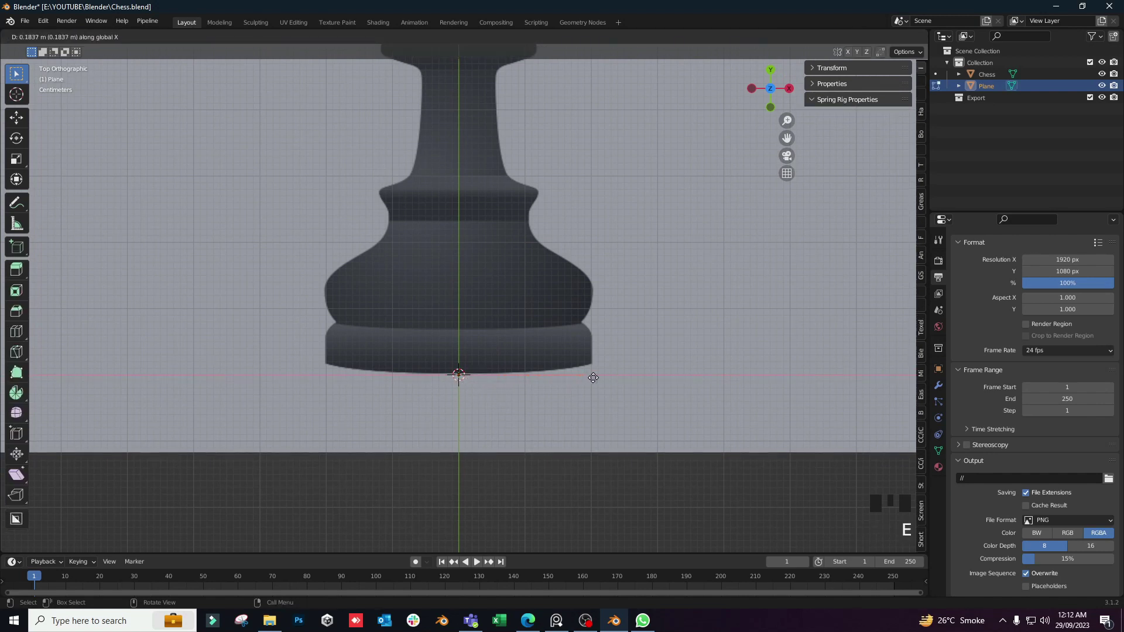
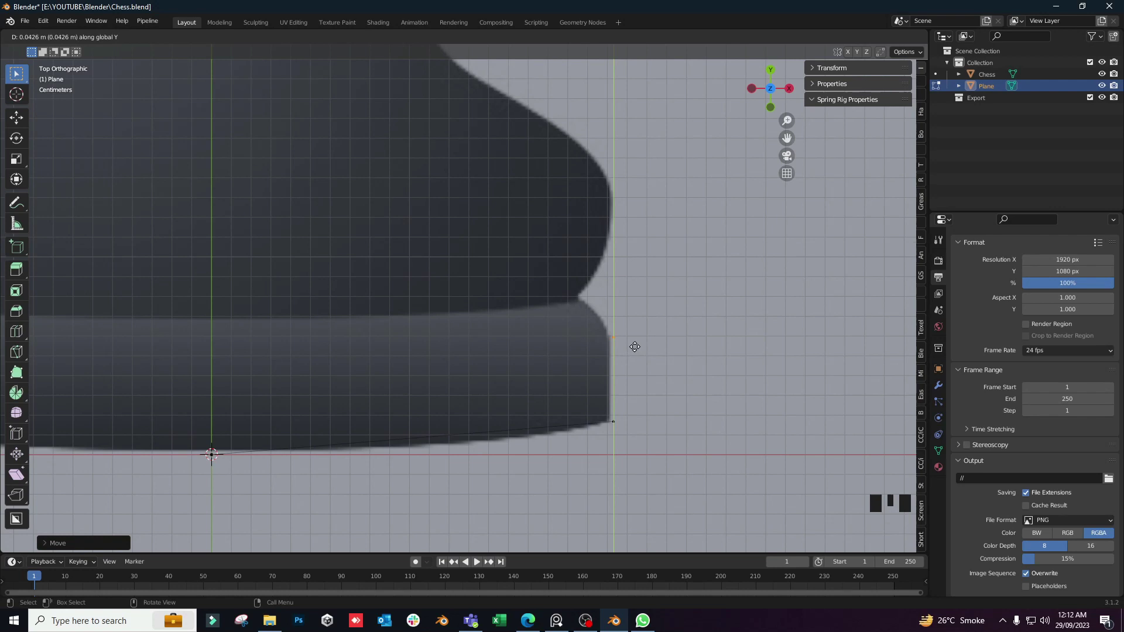
pyautogui.click(629, 324)
pyautogui.press('g')
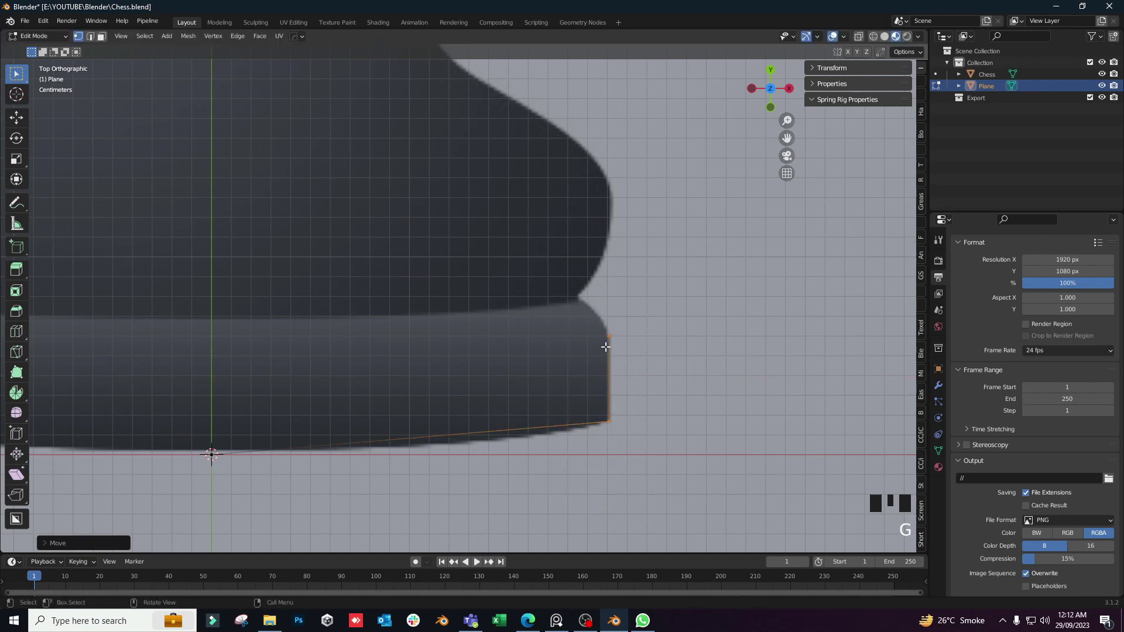
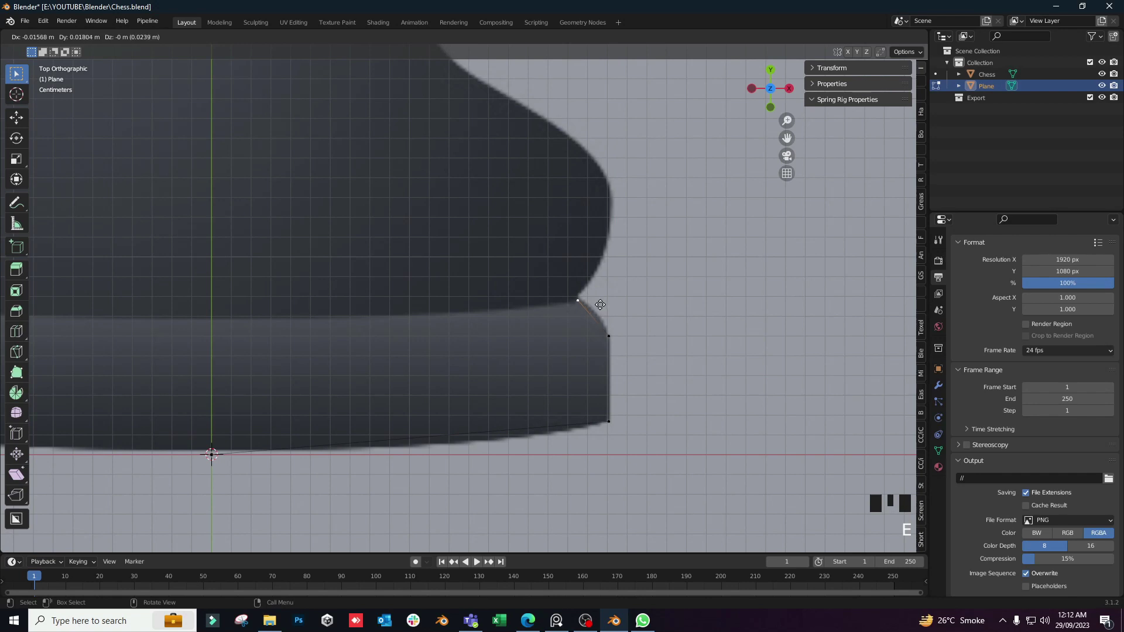
pyautogui.press('e')
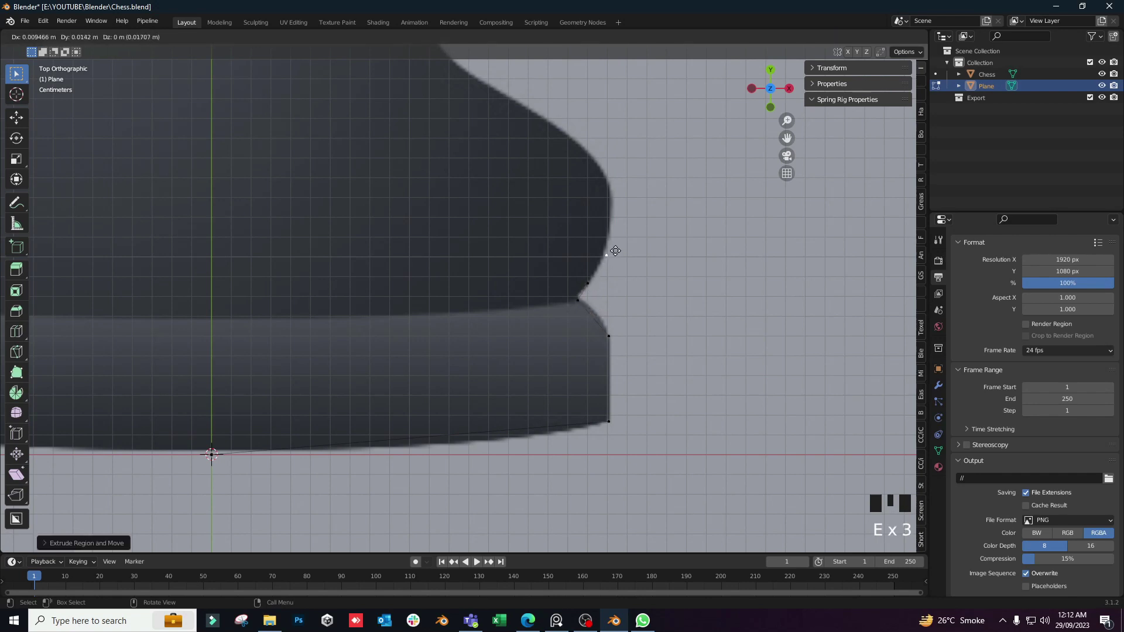
pyautogui.press('e')
pyautogui.press('e')
pyautogui.press('e')
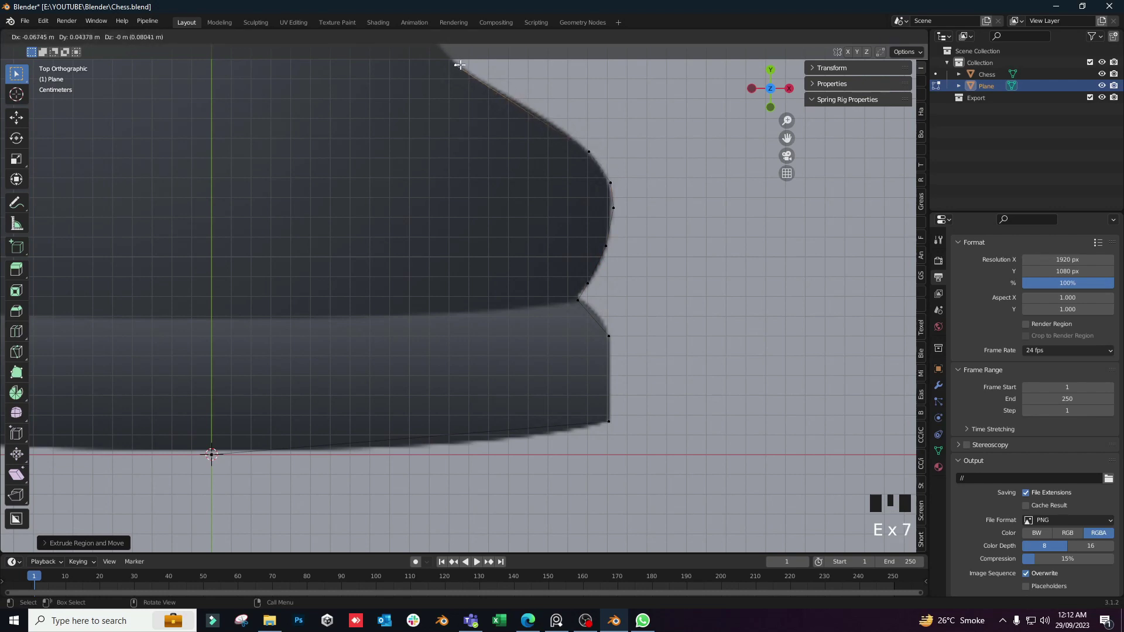
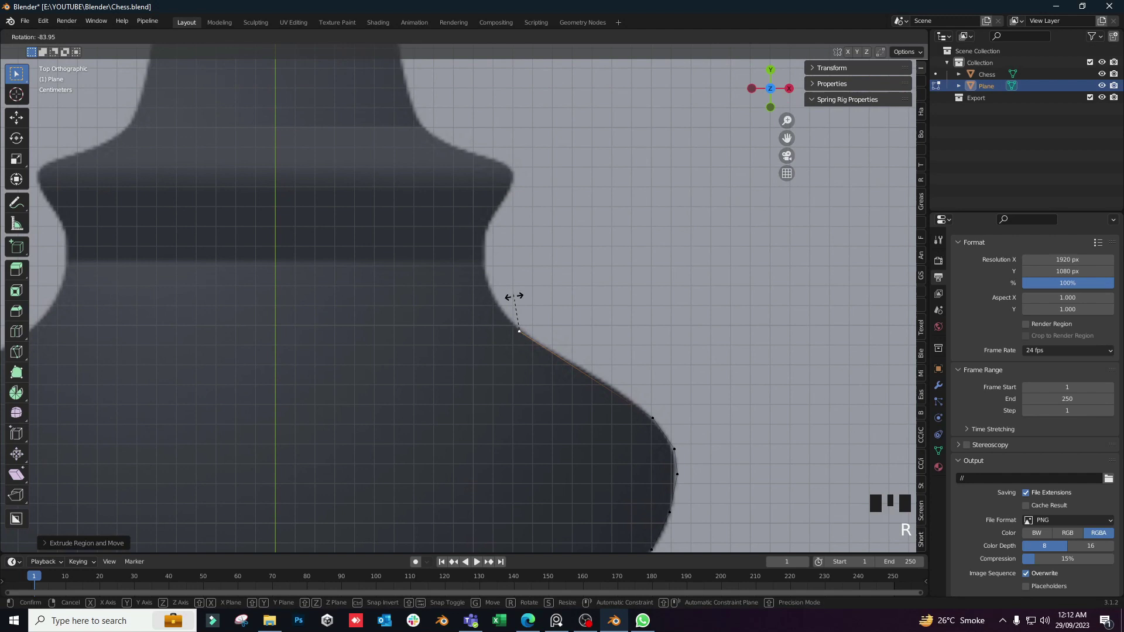
# Continue extruding points around the lower ring toward the pawn's stem.
pyautogui.press('e')
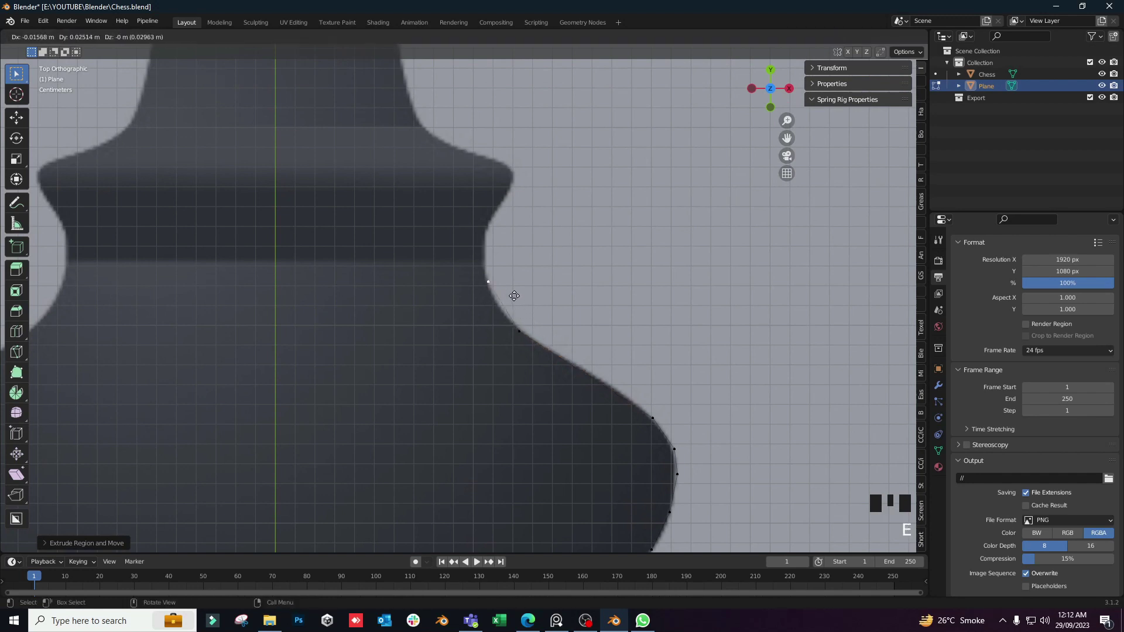
pyautogui.press('e')
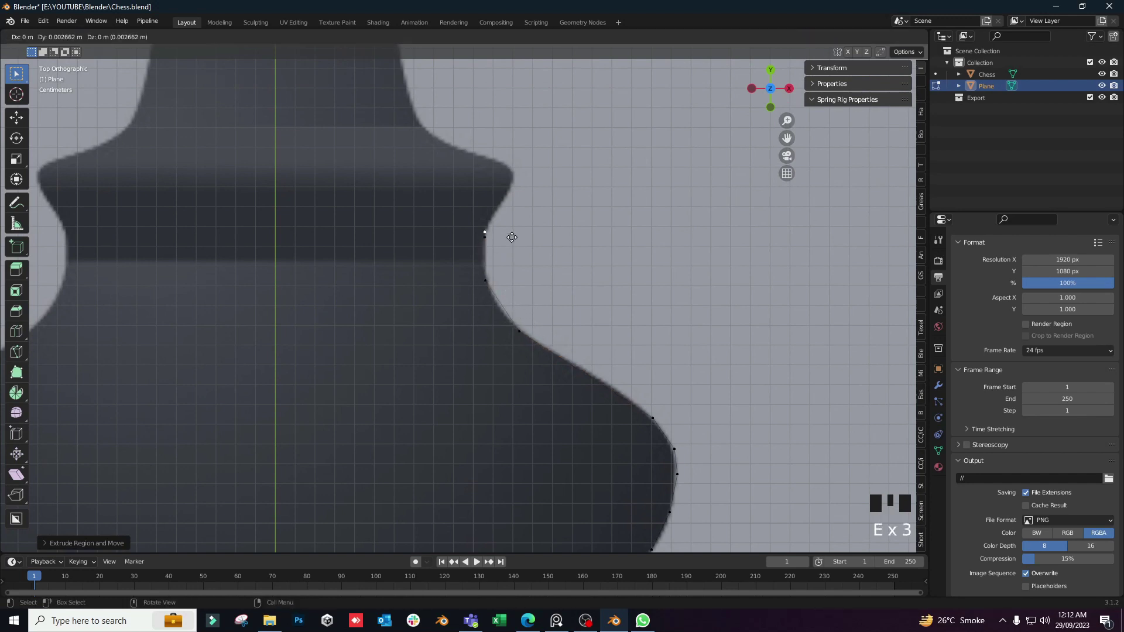
pyautogui.press('e')
pyautogui.press('e')
pyautogui.press('e')
pyautogui.press('e')
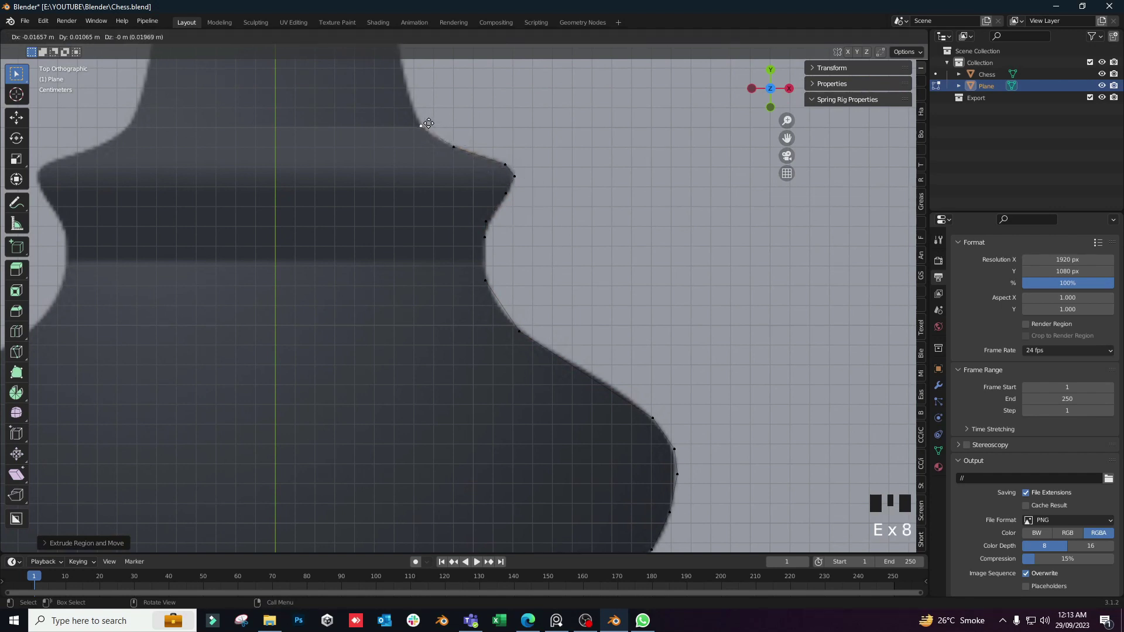
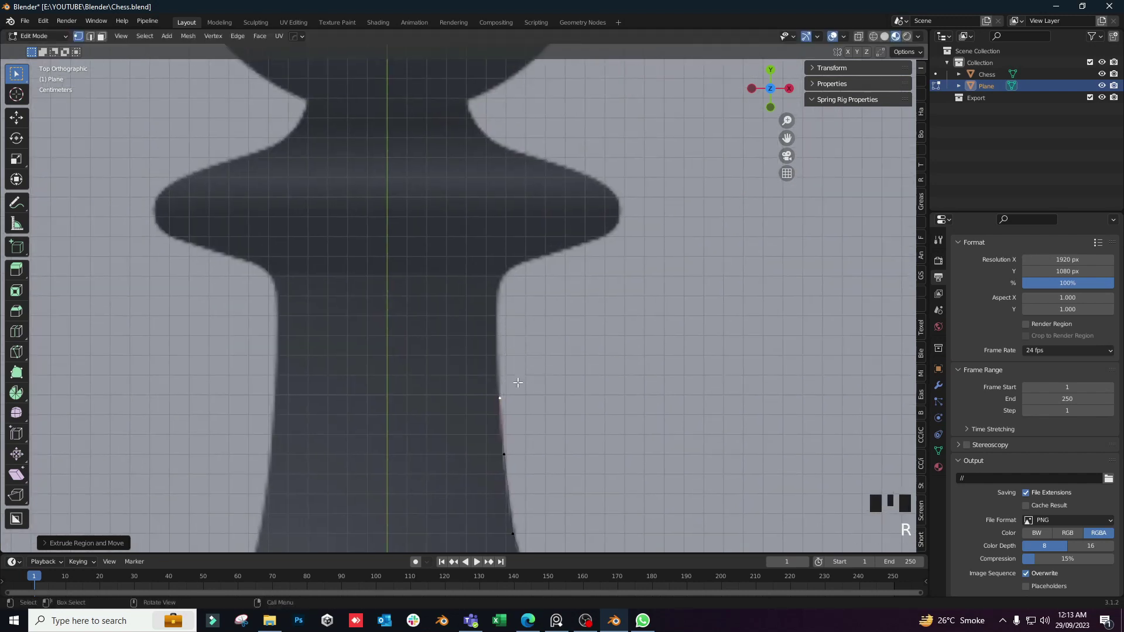
# Extrude points up the stem and around the collar to the pawn's neck.
pyautogui.press('e')
pyautogui.press('g')
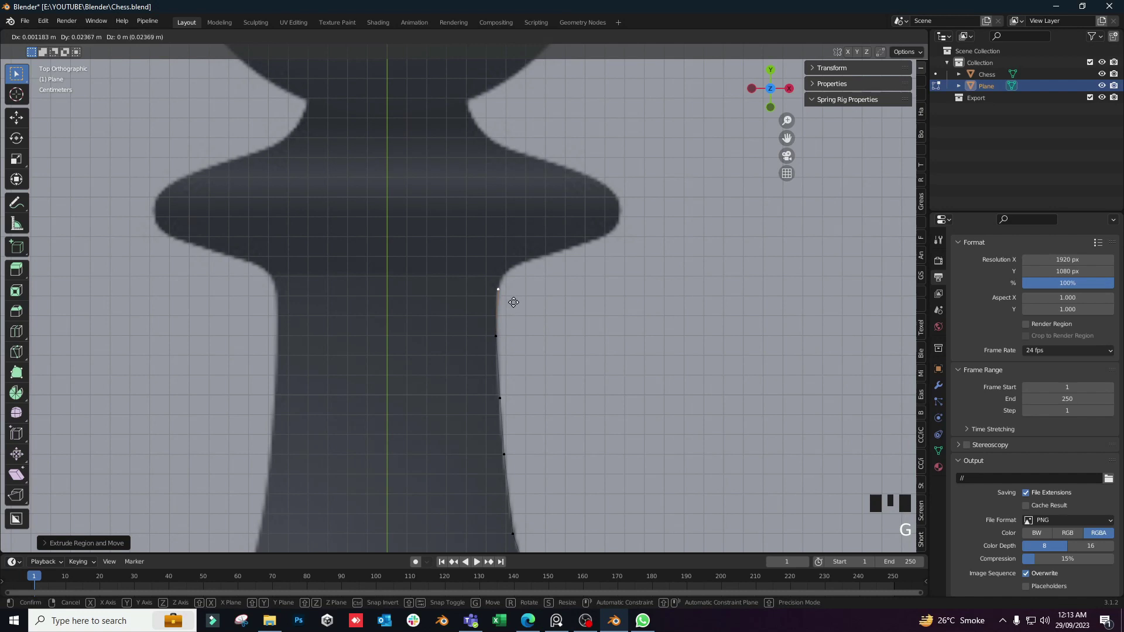
pyautogui.press('e')
pyautogui.press('e')
pyautogui.press('e')
pyautogui.press('e')
pyautogui.press('e')
pyautogui.press('e')
pyautogui.press('e')
pyautogui.press('e')
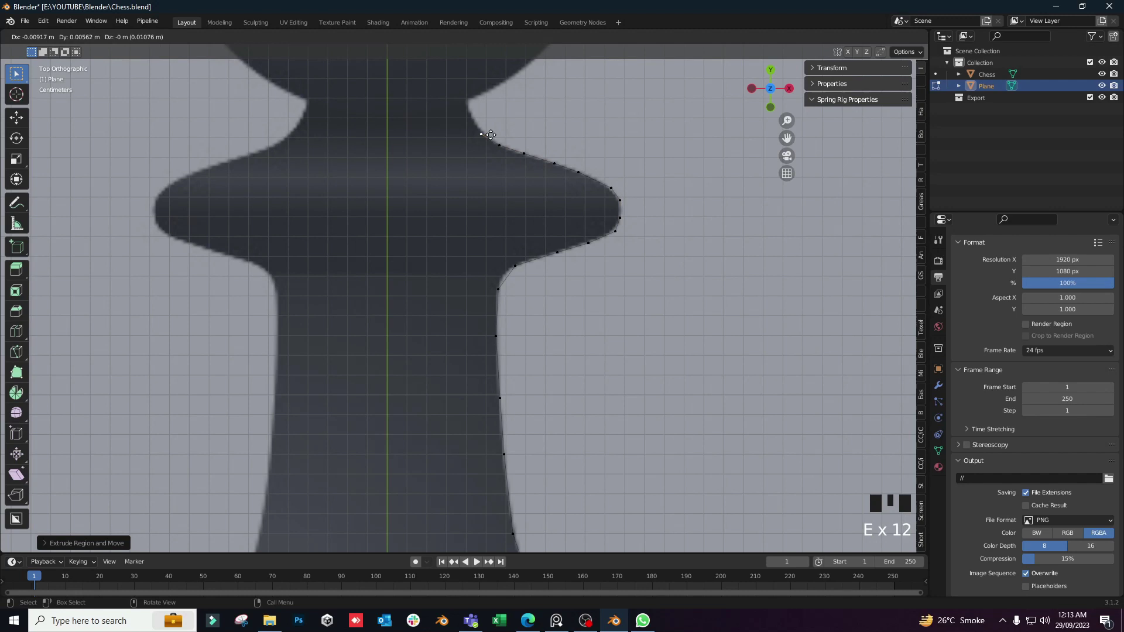
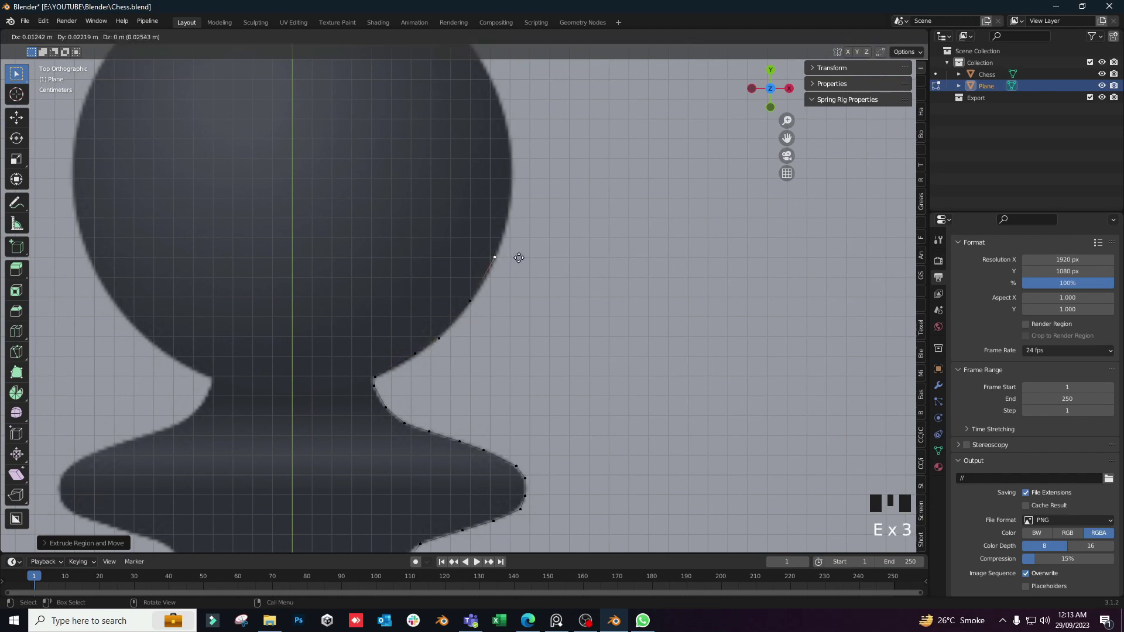
# Extrude points around the round head, finishing the outline at its top centre.
pyautogui.press('e')
pyautogui.press('e')
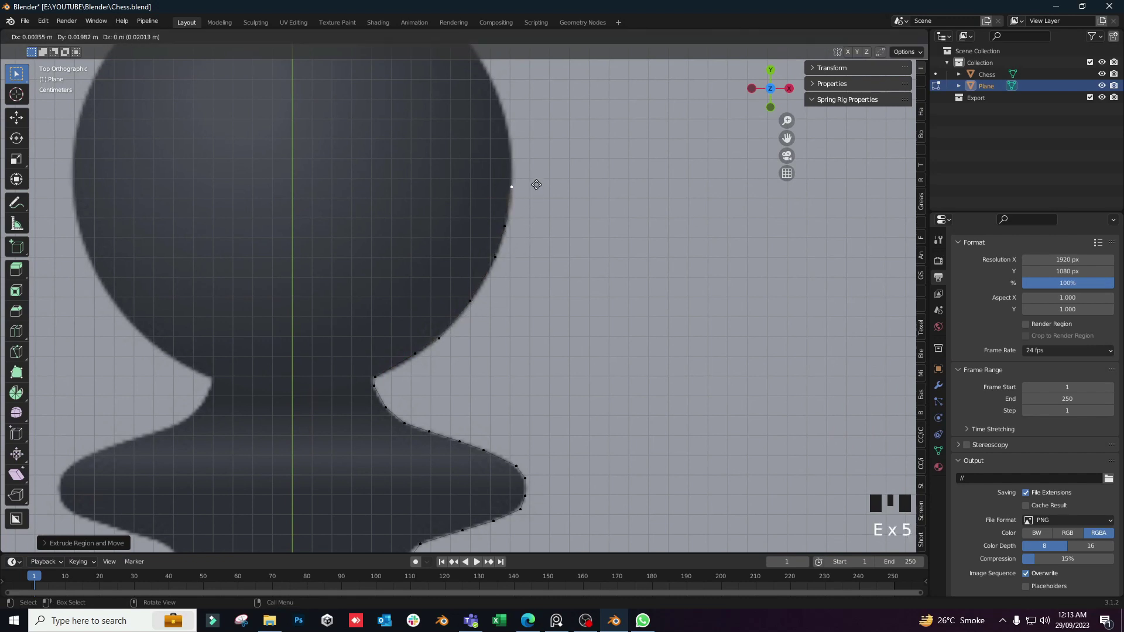
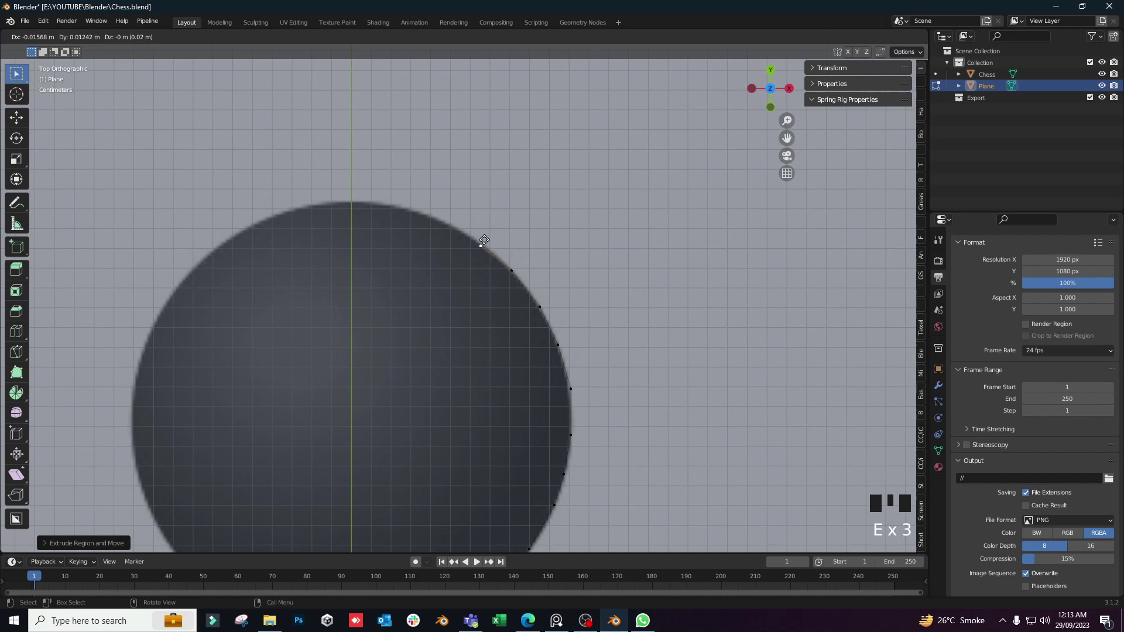
pyautogui.press('e')
pyautogui.press('e')
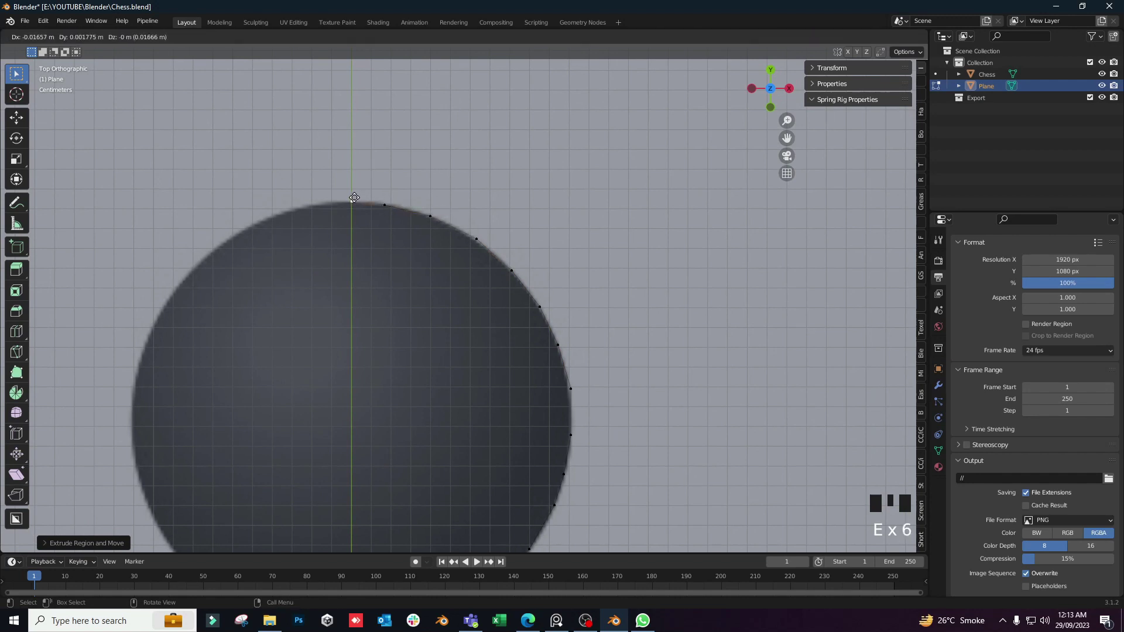
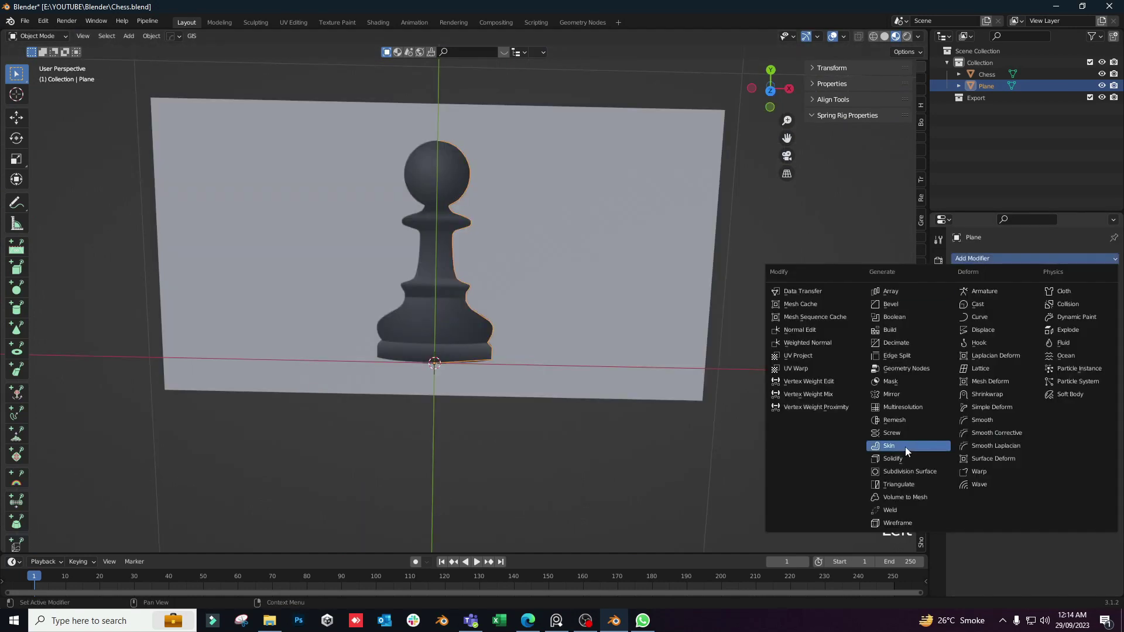
# Add a Screw modifier to spin the outline 360° into a solid pawn.
pyautogui.moveTo(580, 318); pyautogui.dragTo(1040, 371)
pyautogui.click(1040, 371)
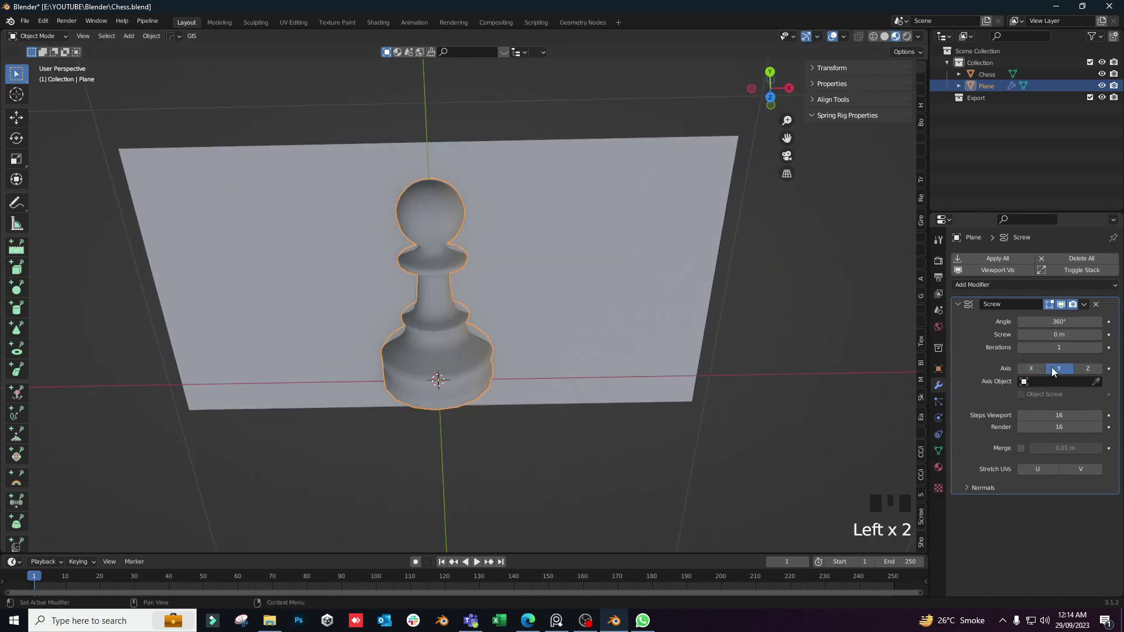
pyautogui.middleClick(553, 320)
pyautogui.scroll(3)
pyautogui.moveTo(541, 370); pyautogui.dragTo(540, 271)
# Orbit around the spun pawn and view it straight on to compare with the reference.
pyautogui.scroll(-3)
pyautogui.moveTo(577, 333); pyautogui.dragTo(644, 445)
pyautogui.press('KP_7')
pyautogui.middleClick(474, 281)
pyautogui.press('g')
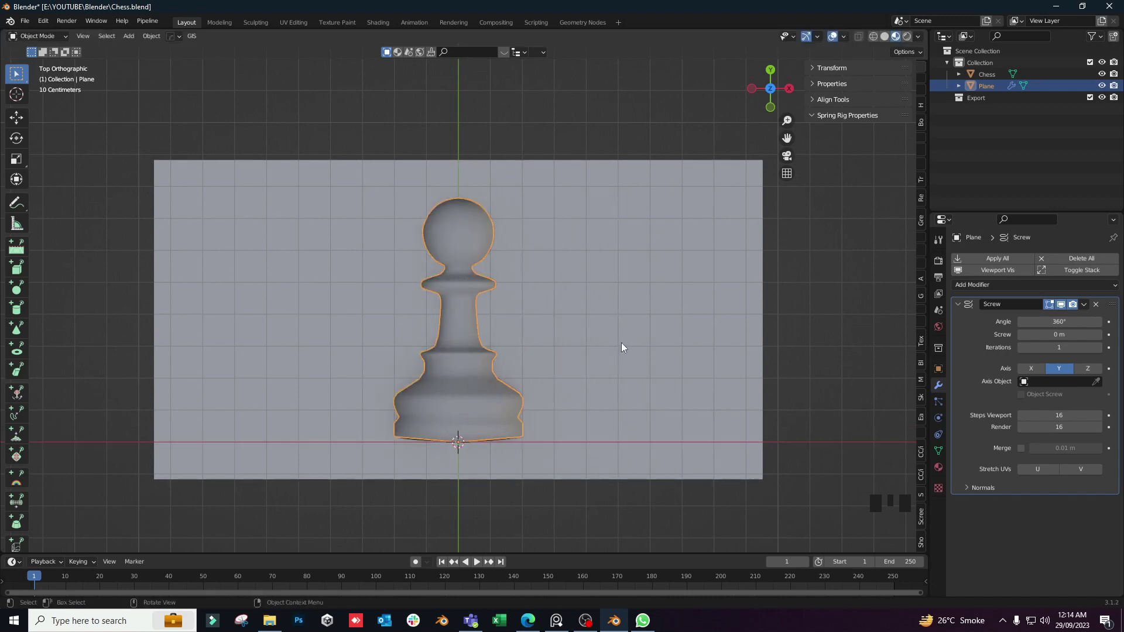
# Zoom in close on the pawn's head to inspect its sharp corners.
pyautogui.scroll(3)
pyautogui.middleClick(491, 307)
pyautogui.moveTo(483, 325); pyautogui.dragTo(623, 130)
pyautogui.scroll(-3)
pyautogui.moveTo(559, 228); pyautogui.dragTo(500, 530)
pyautogui.scroll(-3)
pyautogui.middleClick(515, 451)
pyautogui.scroll(3)
# In Edit Mode, bevel the corner vertex under the head into a smooth curve.
pyautogui.press('Tab')
pyautogui.press('1')
pyautogui.click(442, 403)
pyautogui.scroll(-3)
pyautogui.moveTo(529, 378); pyautogui.dragTo(539, 385)
pyautogui.press('ctrl+shift+b')
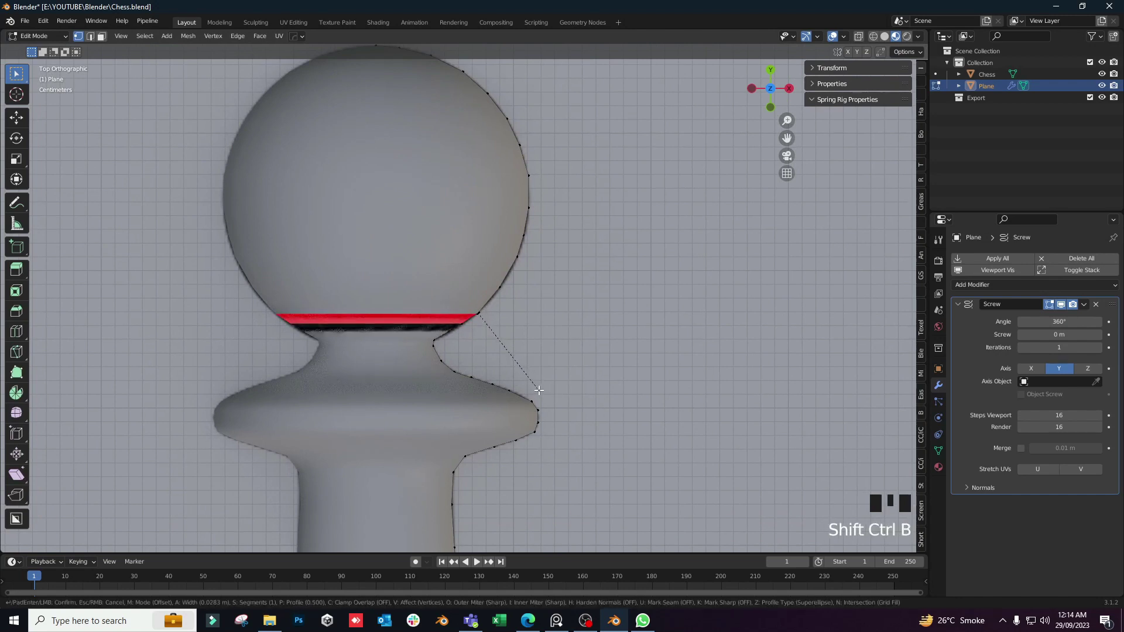
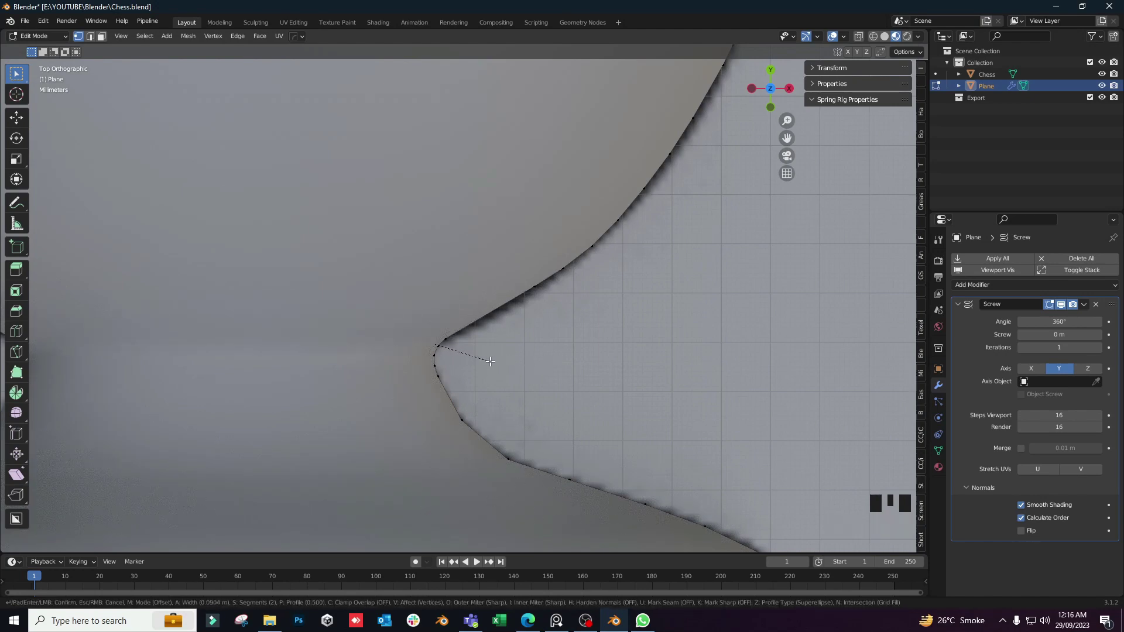
pyautogui.click(432, 352)
# Bevel the next two sharp corner vertices of the outline into rounded curves.
pyautogui.scroll(3)
pyautogui.middleClick(477, 330)
pyautogui.press('KP_0')
pyautogui.press('KP_Decimal')
pyautogui.scroll(3)
pyautogui.click(436, 311)
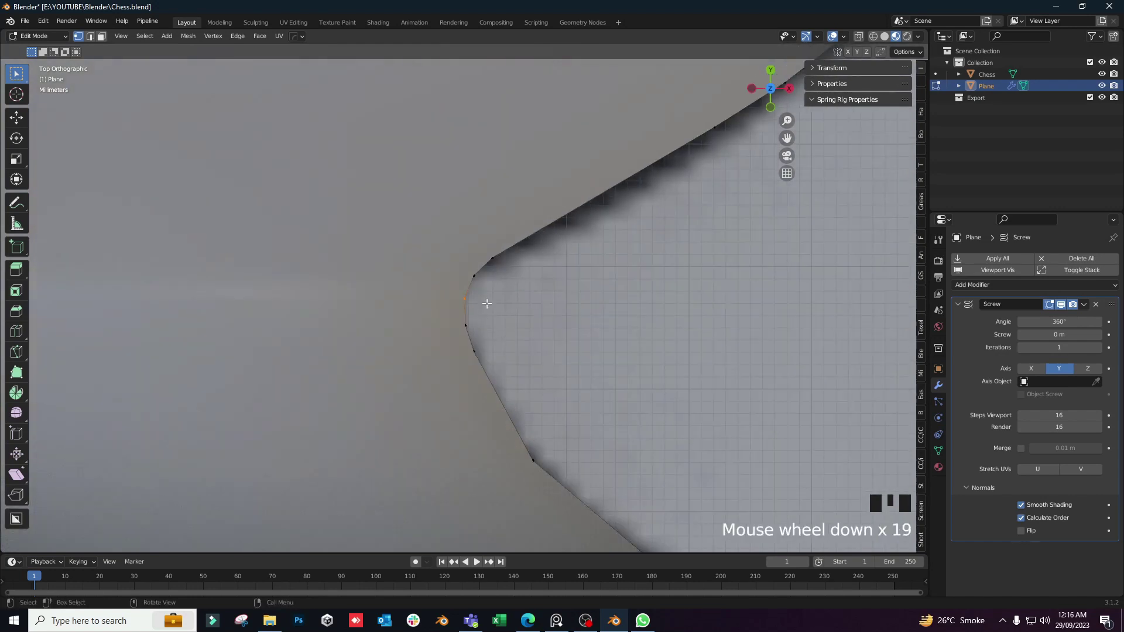
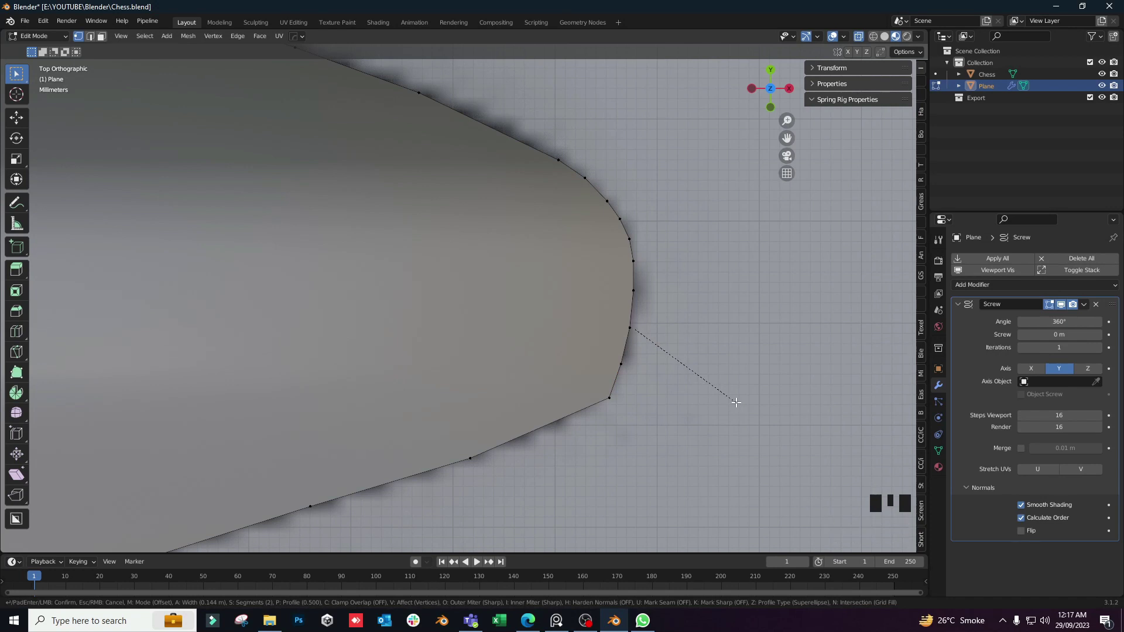
pyautogui.click(609, 412)
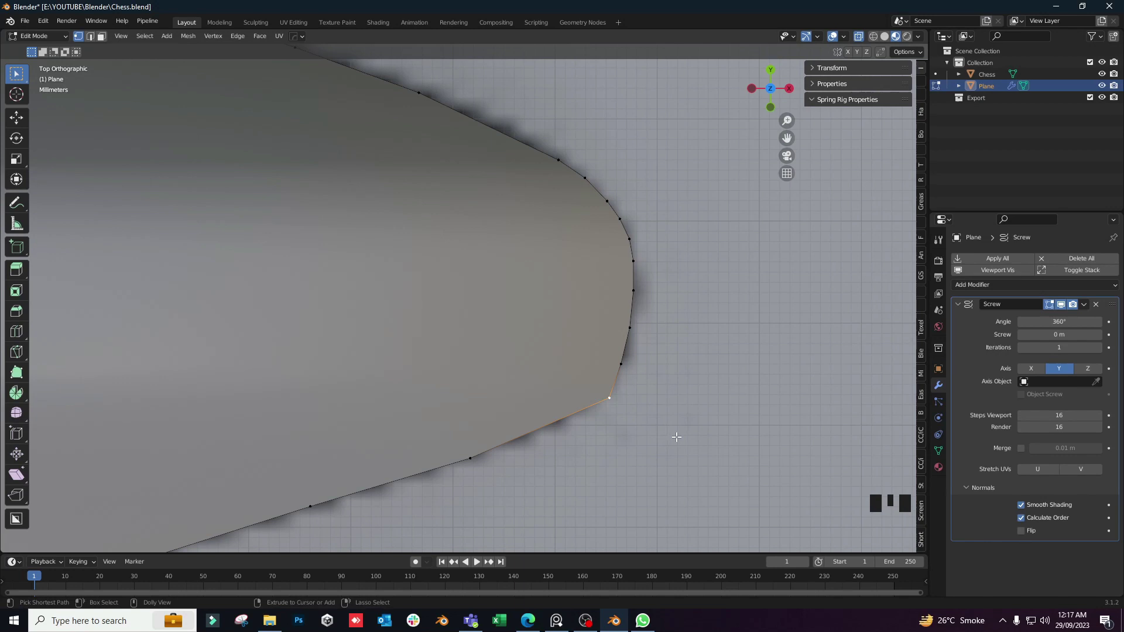
pyautogui.press('ctrl+shift+b')
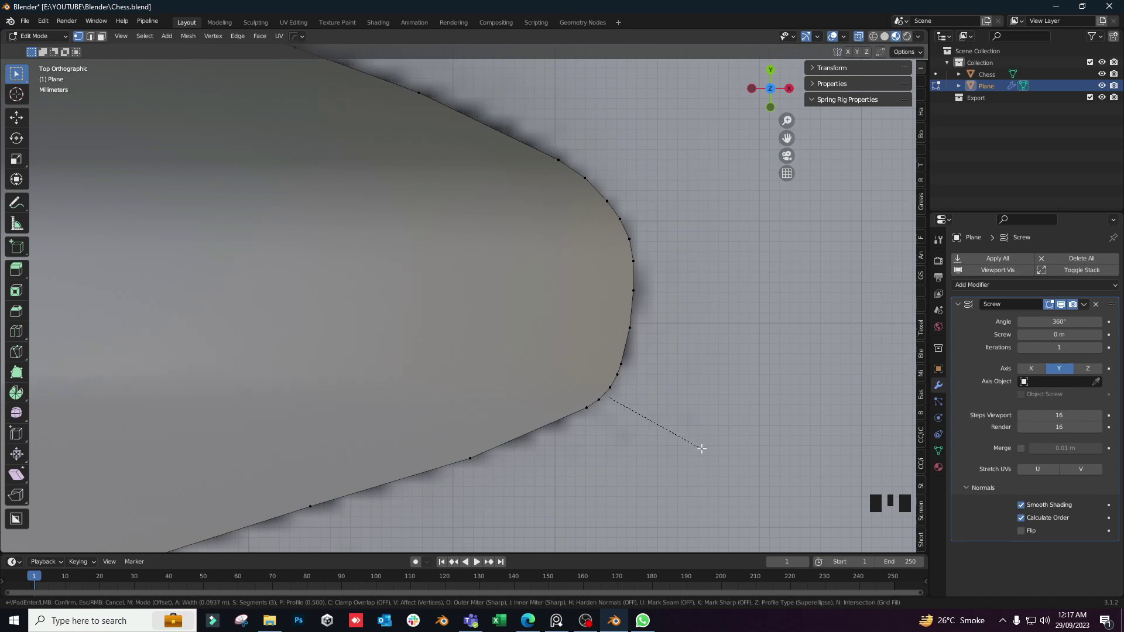
# Bevel a corner vertex further down the outline into a smooth curve.
pyautogui.middleClick(531, 420)
pyautogui.moveTo(568, 387); pyautogui.dragTo(446, 430)
pyautogui.middleClick(446, 430)
pyautogui.click(356, 376)
pyautogui.press('ctrl+shift+b')
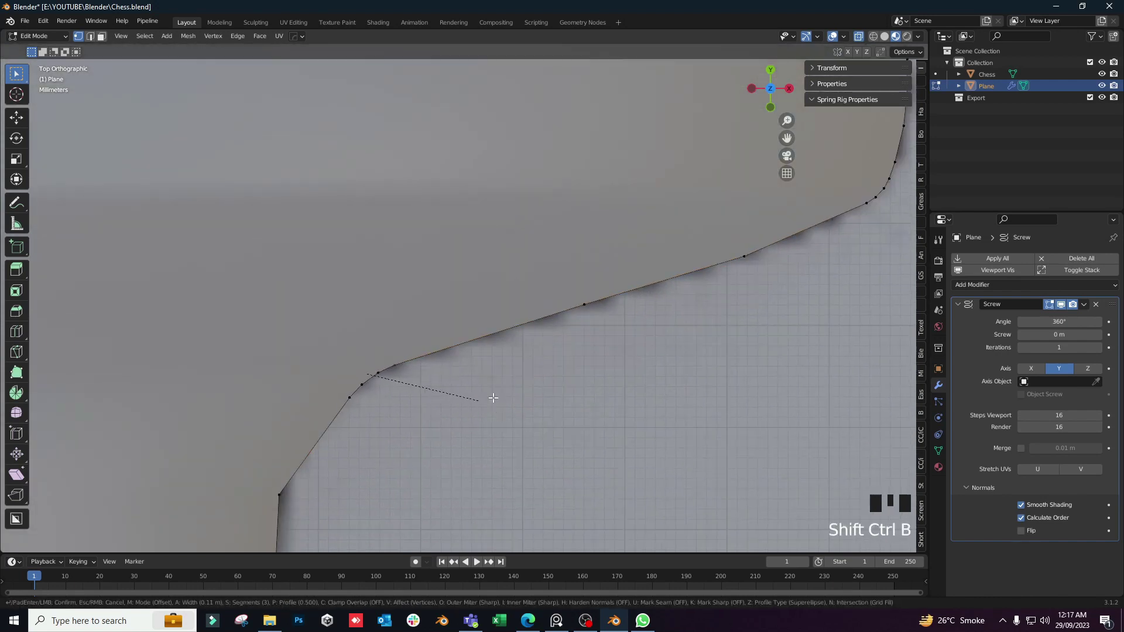
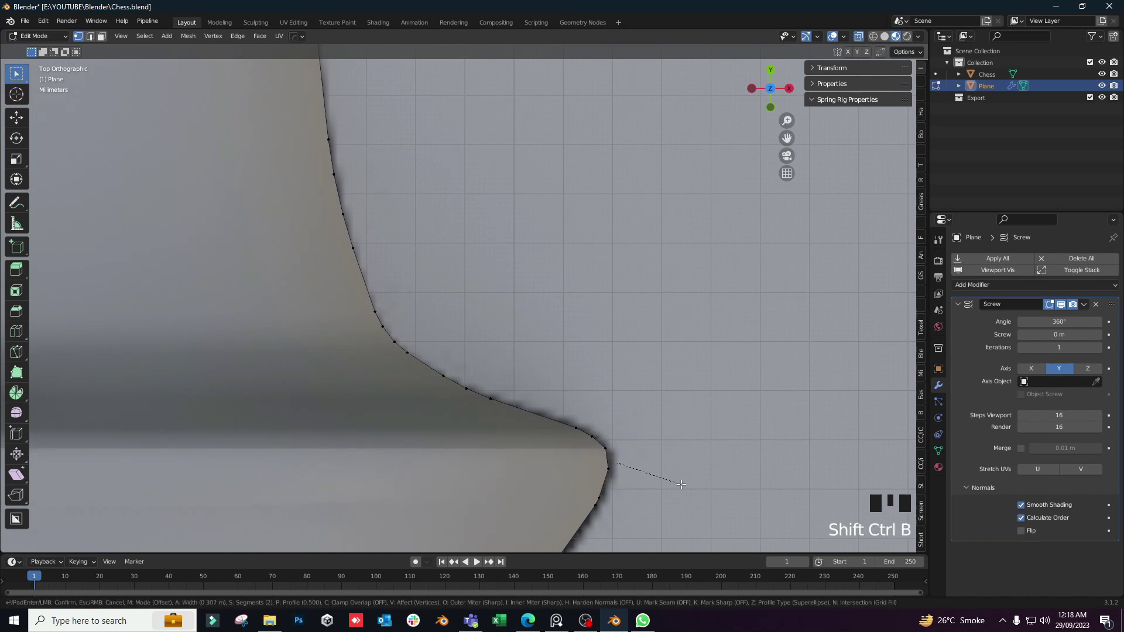
pyautogui.middleClick(613, 437)
pyautogui.press('a')
pyautogui.click(515, 355)
# Merge the doubled vertices by distance and start bevelling another corner.
pyautogui.press('alt+z')
pyautogui.press('alt+z')
pyautogui.click(507, 357)
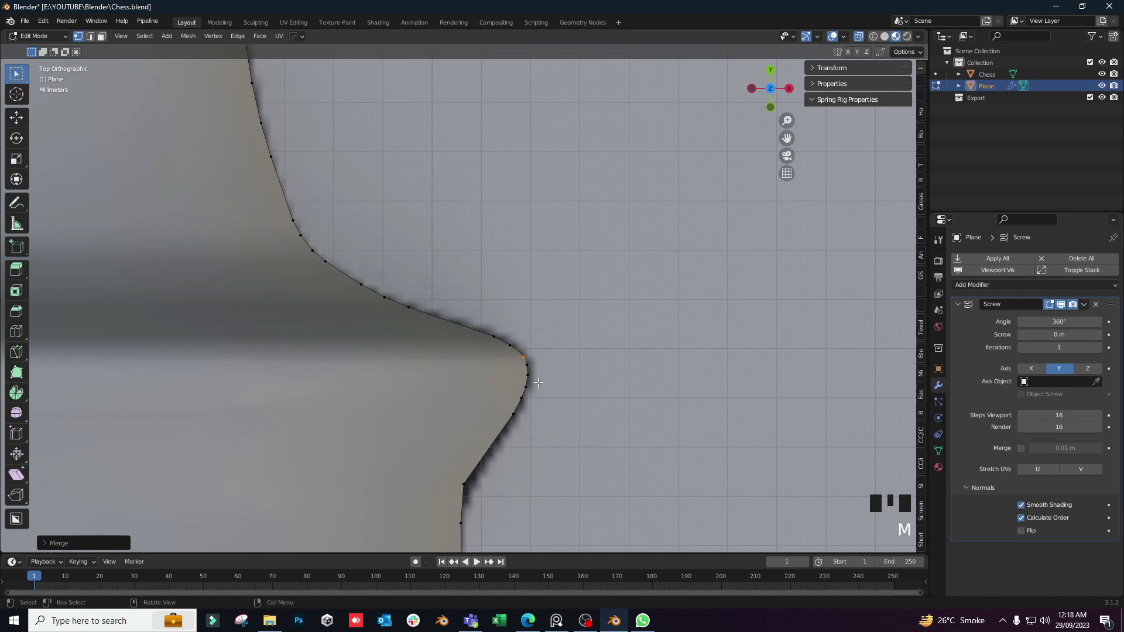
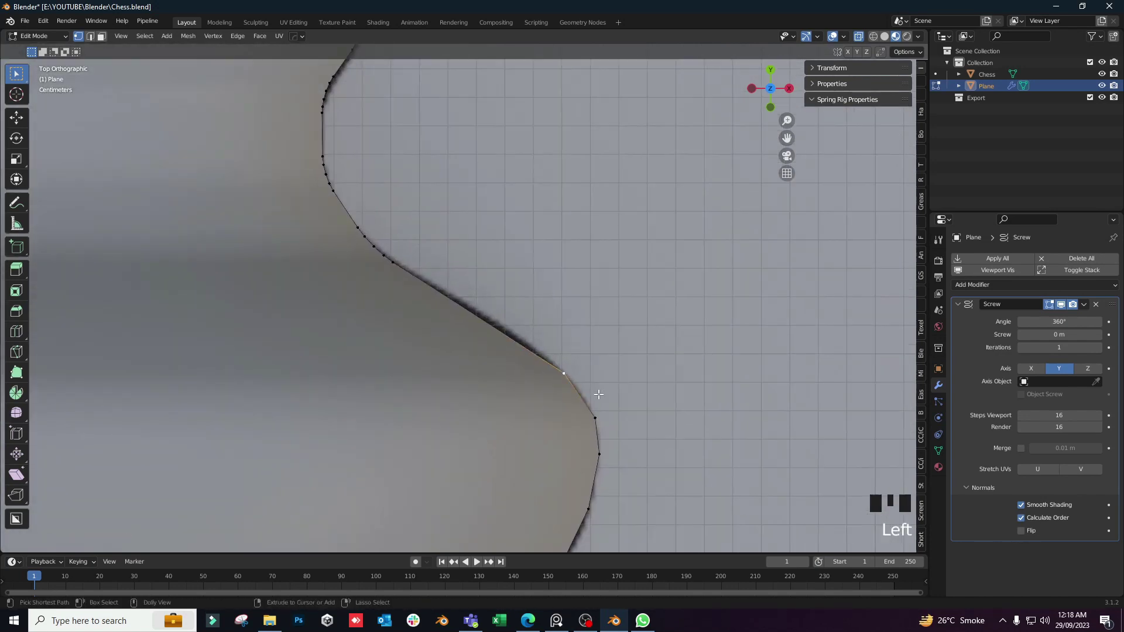
pyautogui.press('ctrl+shift+b')
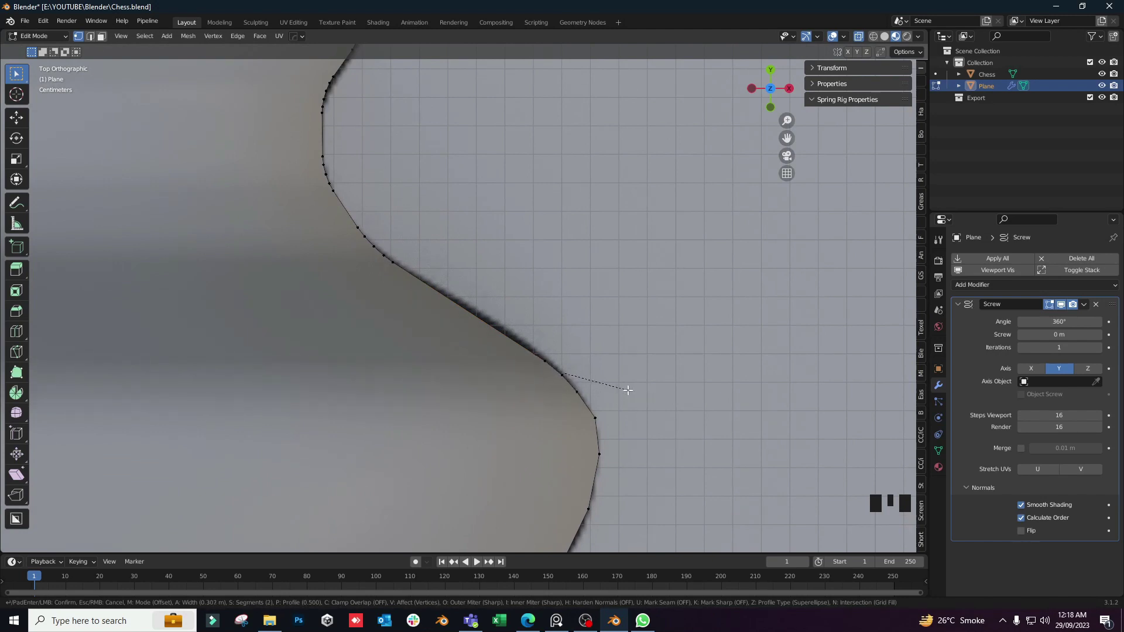
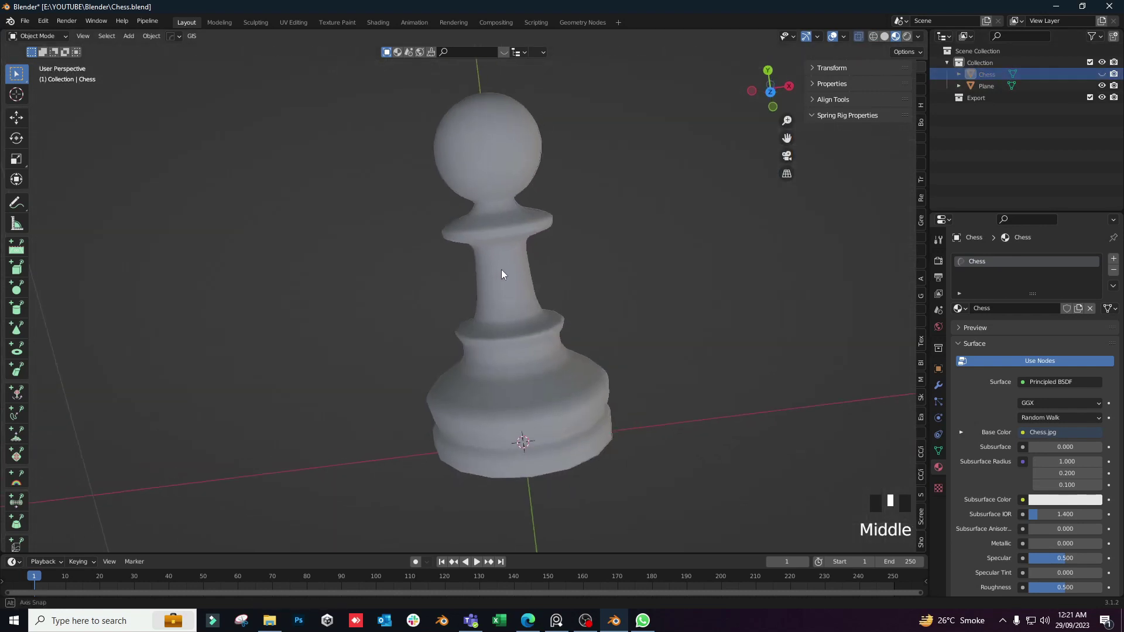
# Save the file and orbit around the finished pawn to inspect it.
pyautogui.scroll(-3)
pyautogui.moveTo(538, 326); pyautogui.dragTo(528, 333)
pyautogui.scroll(3)
pyautogui.press('ctrl+s')
pyautogui.moveTo(491, 336); pyautogui.dragTo(580, 361)
pyautogui.scroll(3)
pyautogui.scroll(-3)
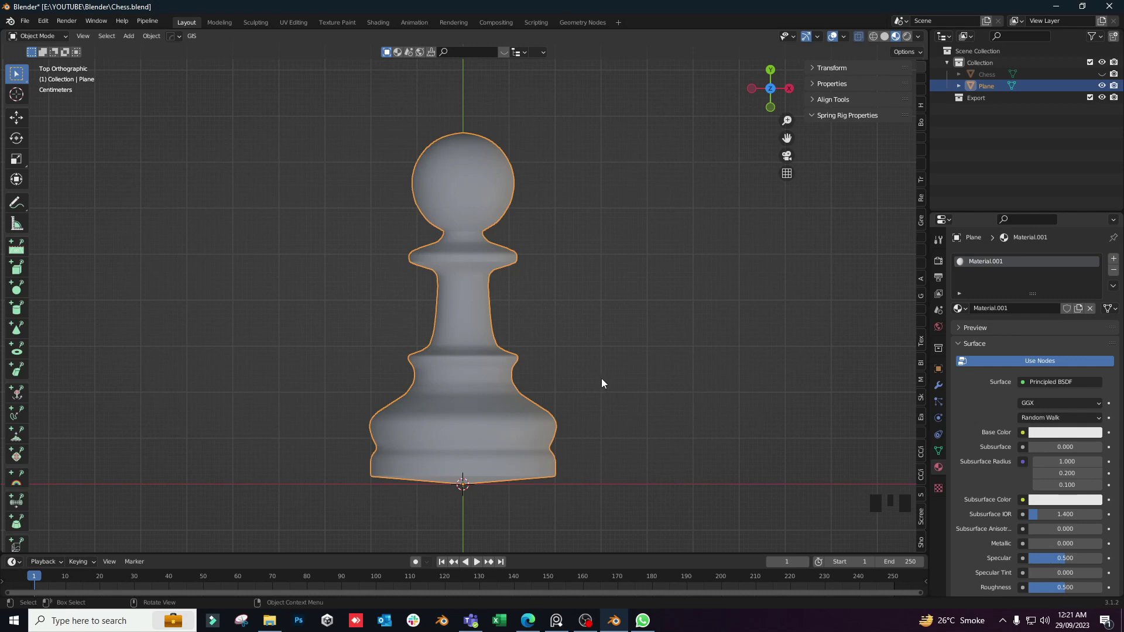
pyautogui.scroll(3)
pyautogui.middleClick(623, 360)
pyautogui.scroll(-3)
pyautogui.middleClick(608, 337)
# Give the pawn a black material with high metallic and specular and low roughness.
pyautogui.moveTo(1059, 435); pyautogui.dragTo(1074, 480)
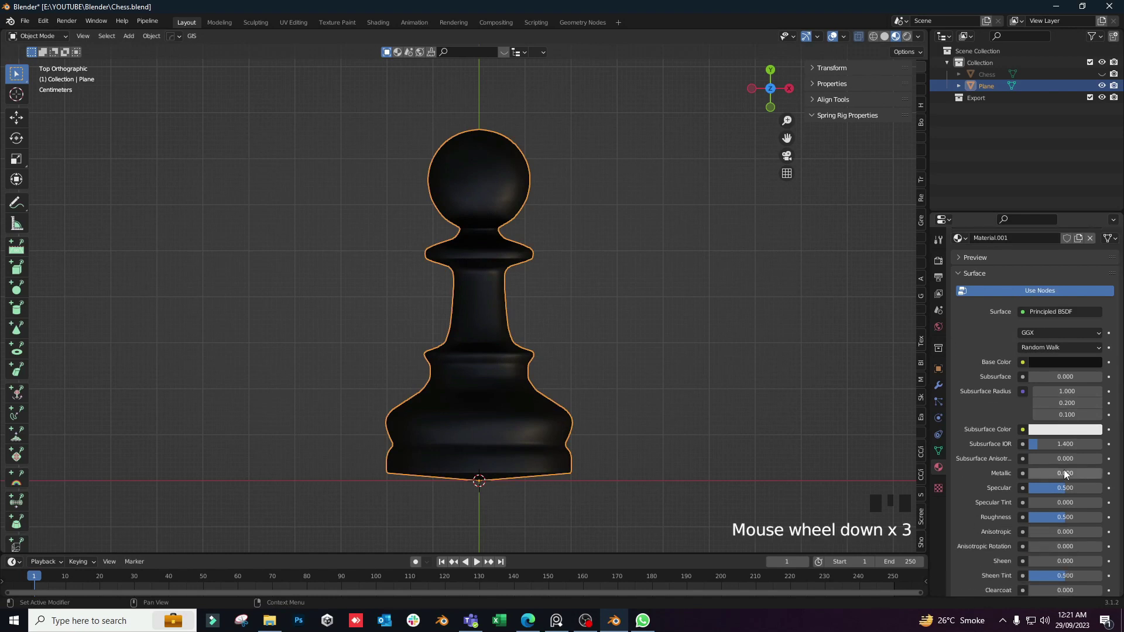
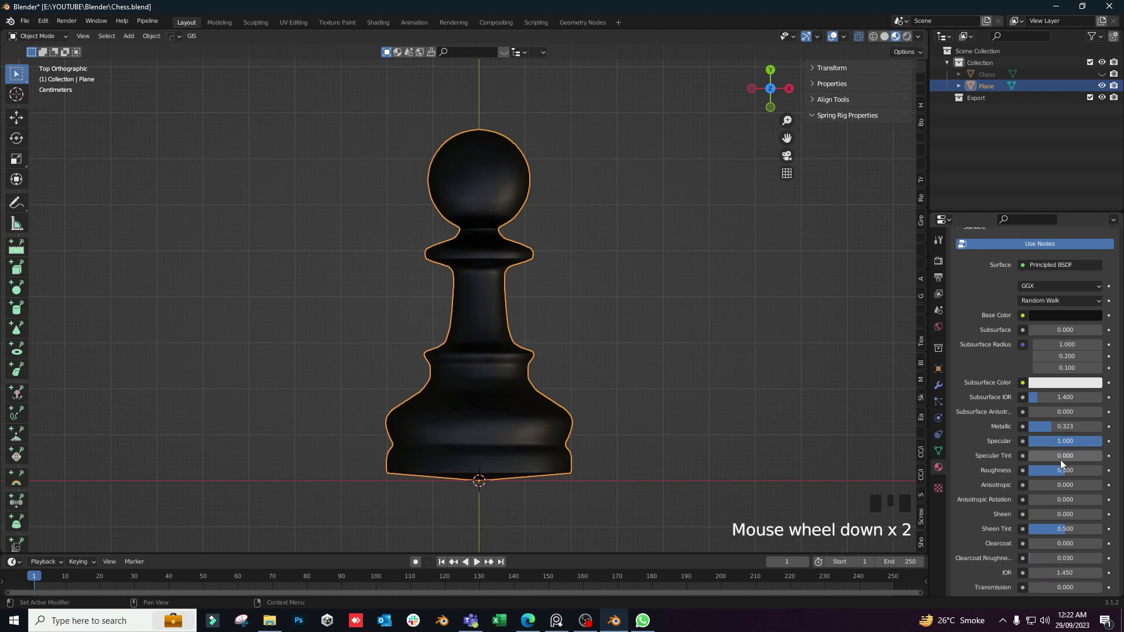
pyautogui.moveTo(1065, 473); pyautogui.dragTo(479, 292)
pyautogui.middleClick(479, 292)
pyautogui.press('KP_7')
pyautogui.scroll(3)
pyautogui.middleClick(454, 249)
pyautogui.scroll(-3)
pyautogui.middleClick(499, 354)
pyautogui.scroll(3)
pyautogui.moveTo(578, 208); pyautogui.dragTo(563, 315)
# Add a new large plane to the scene behind the pawn.
pyautogui.scroll(-3)
pyautogui.moveTo(512, 321); pyautogui.dragTo(502, 278)
pyautogui.press('KP_7')
pyautogui.scroll(3)
pyautogui.moveTo(544, 278); pyautogui.dragTo(518, 299)
pyautogui.scroll(3)
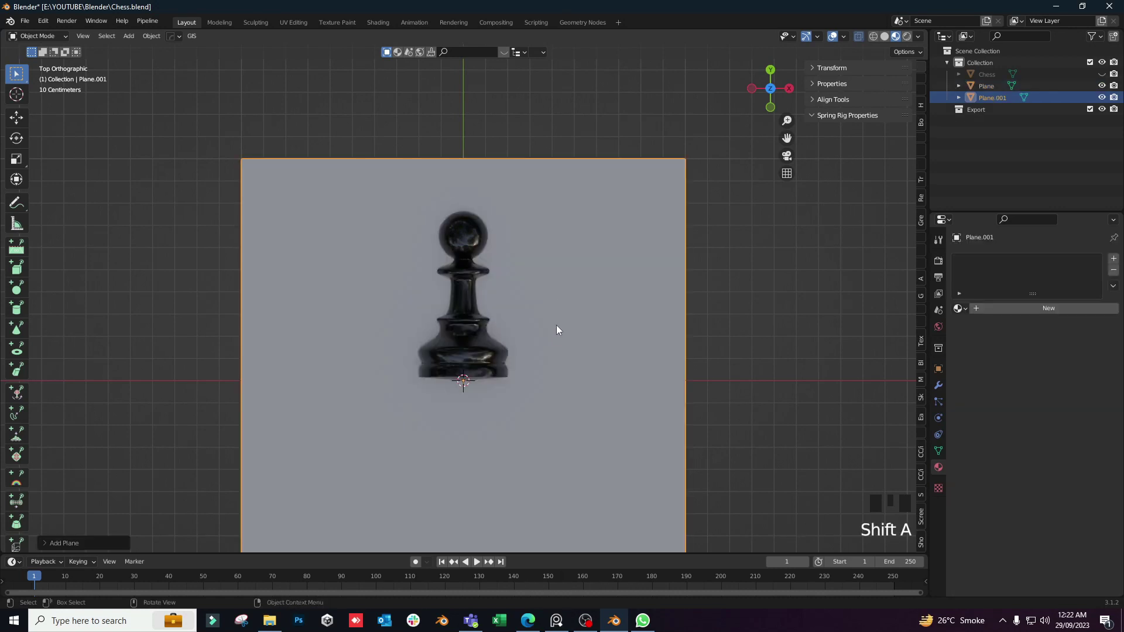
# Rotate the pawn 90° on X so it stands upright on the floor.
pyautogui.scroll(-3)
pyautogui.click(473, 321)
pyautogui.middleClick(474, 428)
pyautogui.press('r')
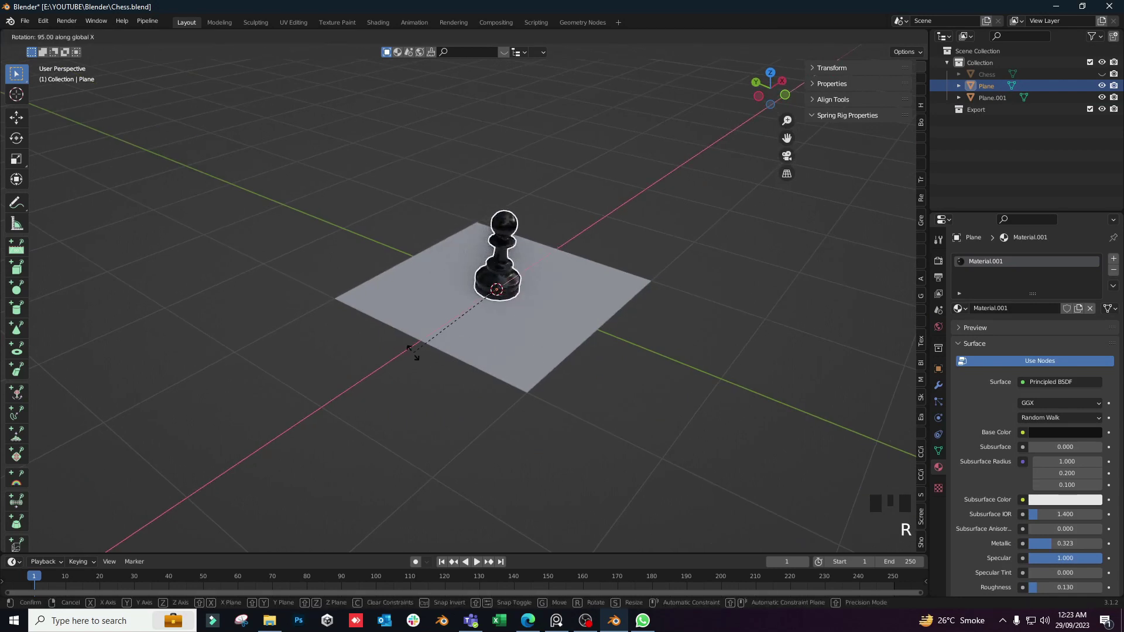
# Scale the floor plane up into a wide floor beneath the pawn.
pyautogui.middleClick(503, 383)
pyautogui.click(566, 319)
pyautogui.middleClick(603, 347)
pyautogui.press('s')
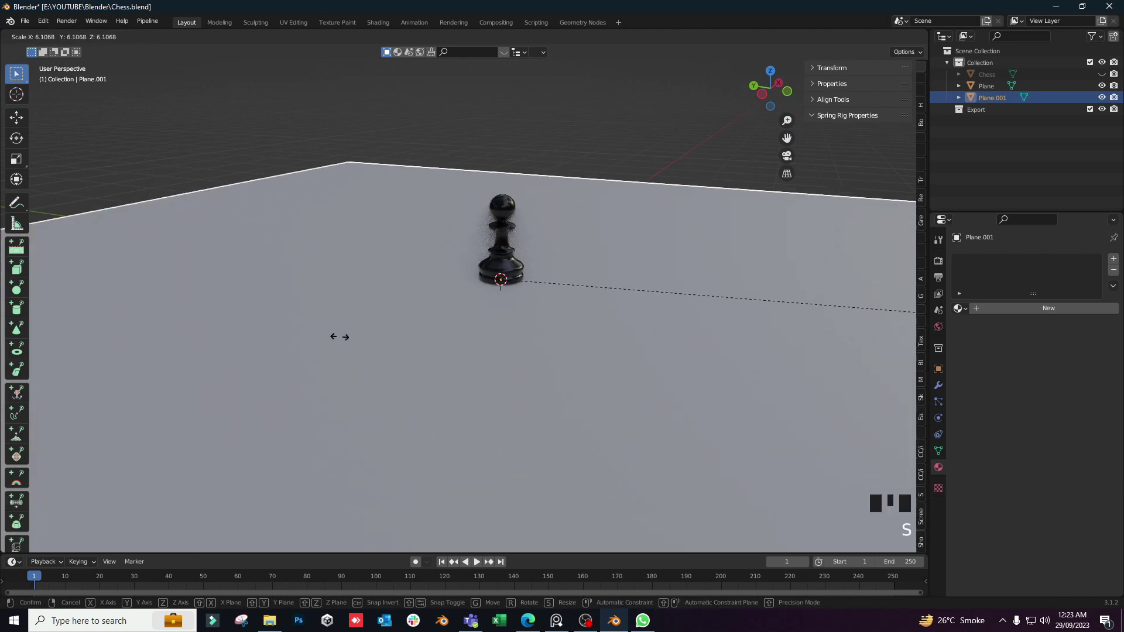
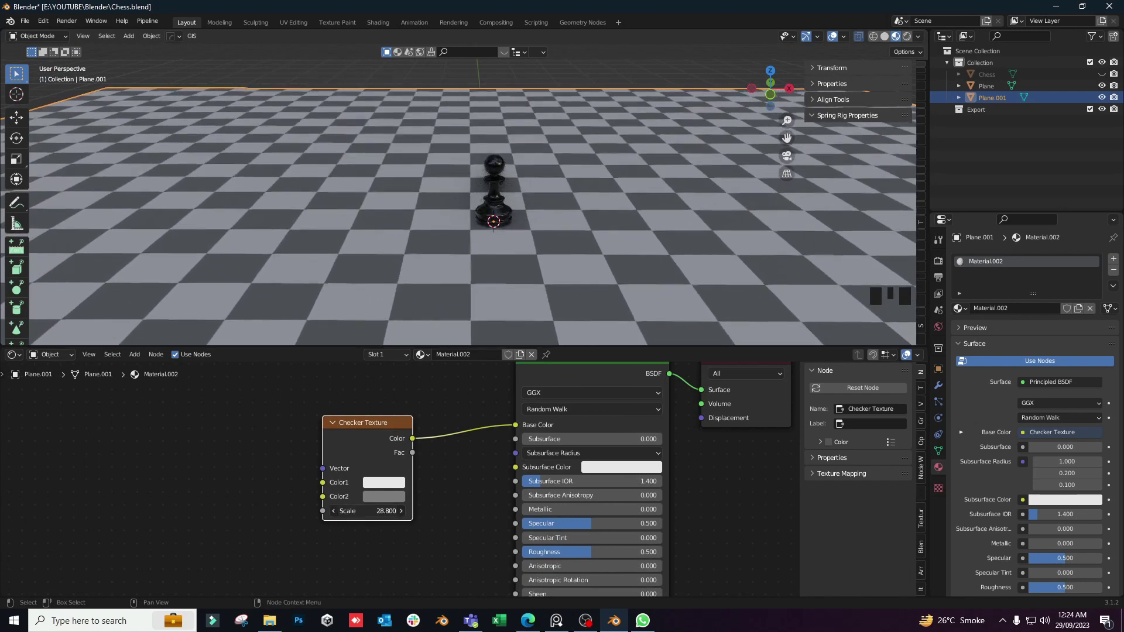
# Duplicate the pawn twice with Shift+D and place the copies beside the first.
pyautogui.middleClick(661, 253)
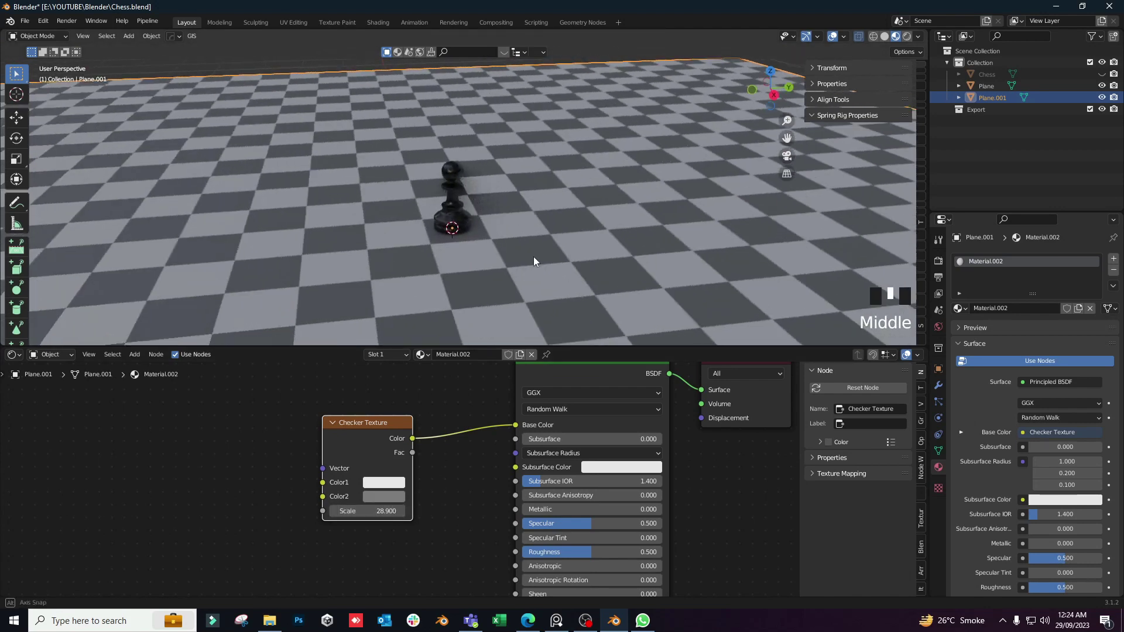
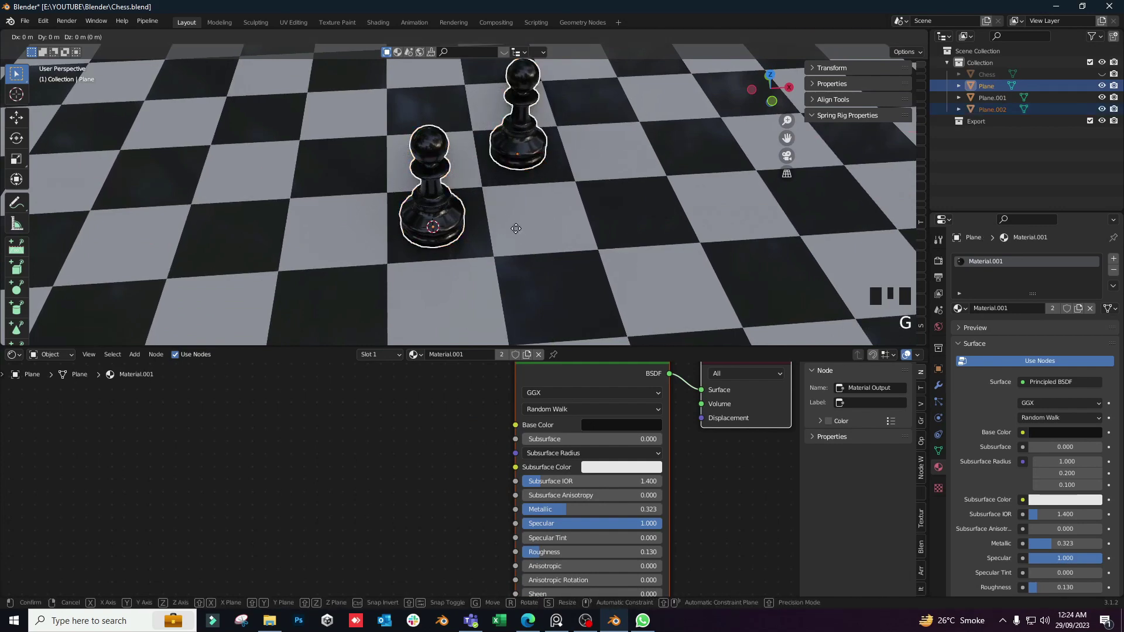
pyautogui.moveTo(607, 253); pyautogui.dragTo(511, 193)
pyautogui.click(510, 193)
pyautogui.press('shift+d')
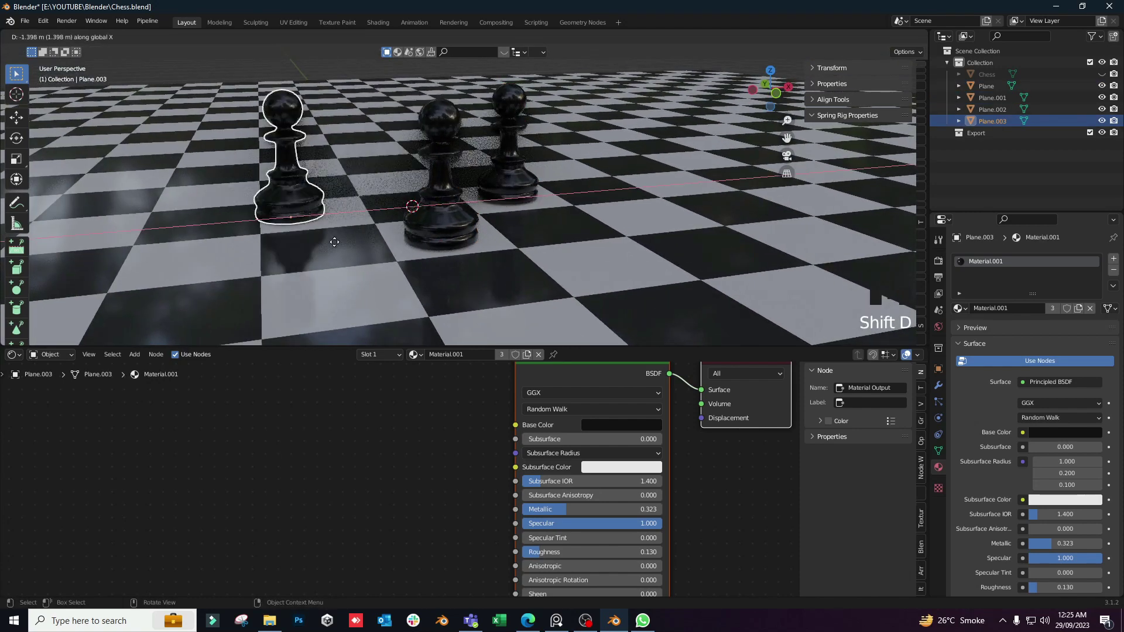
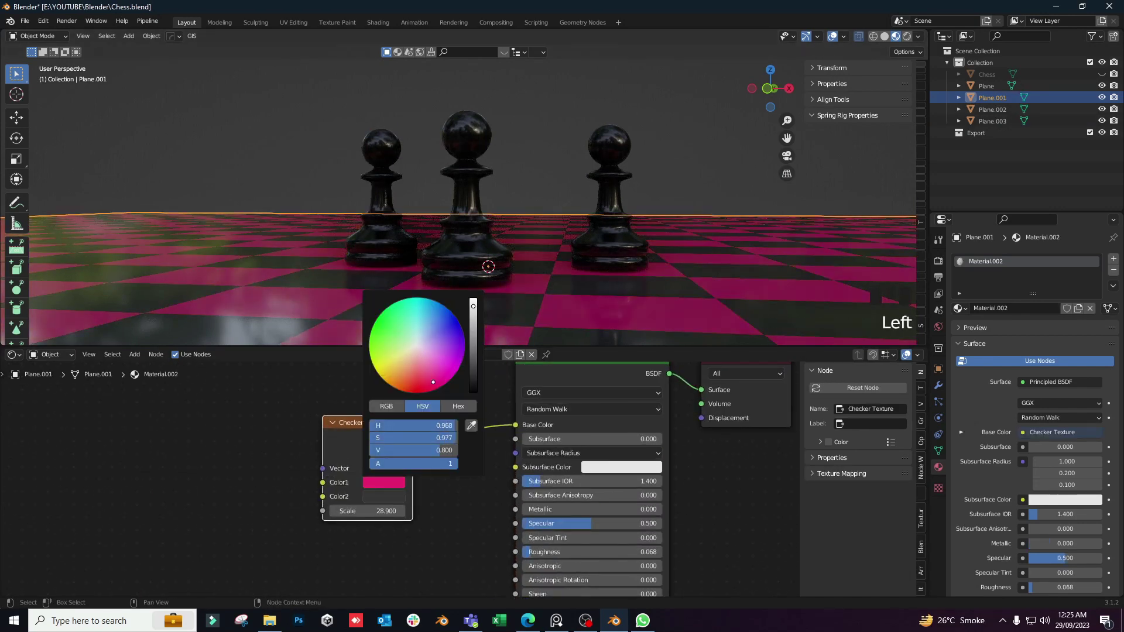
# Set the floor checker's first colour back to white for a reflective checkerboard.
pyautogui.moveTo(521, 256); pyautogui.dragTo(544, 227)
pyautogui.scroll(-3)
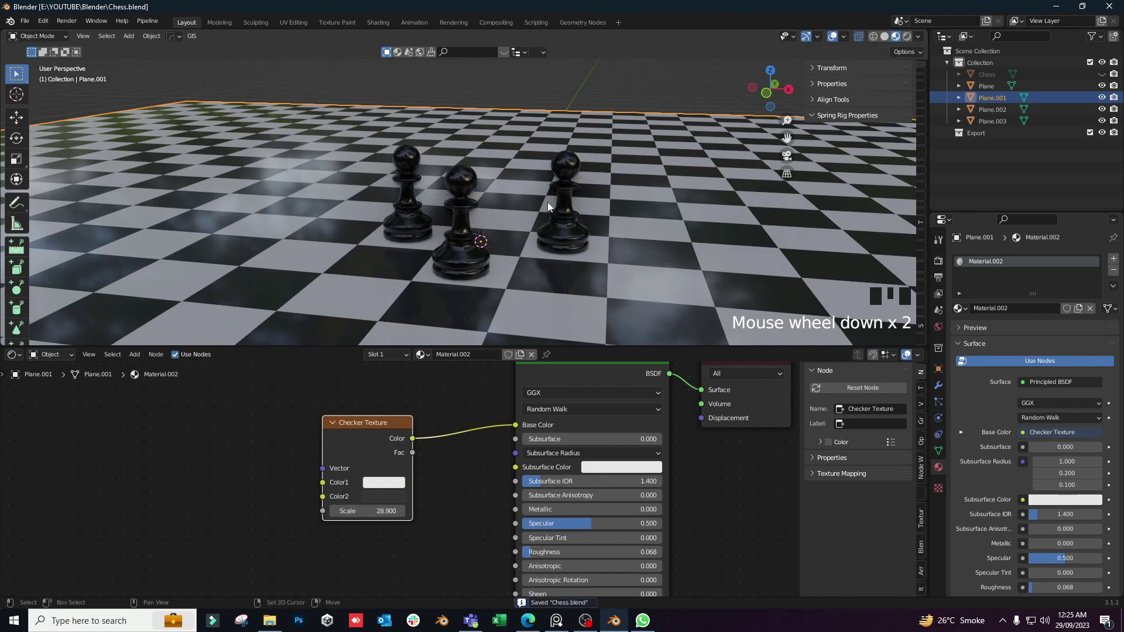
# Add a camera, move it toward the pawns and tilt it to frame them low and close.
pyautogui.press('shift+a')
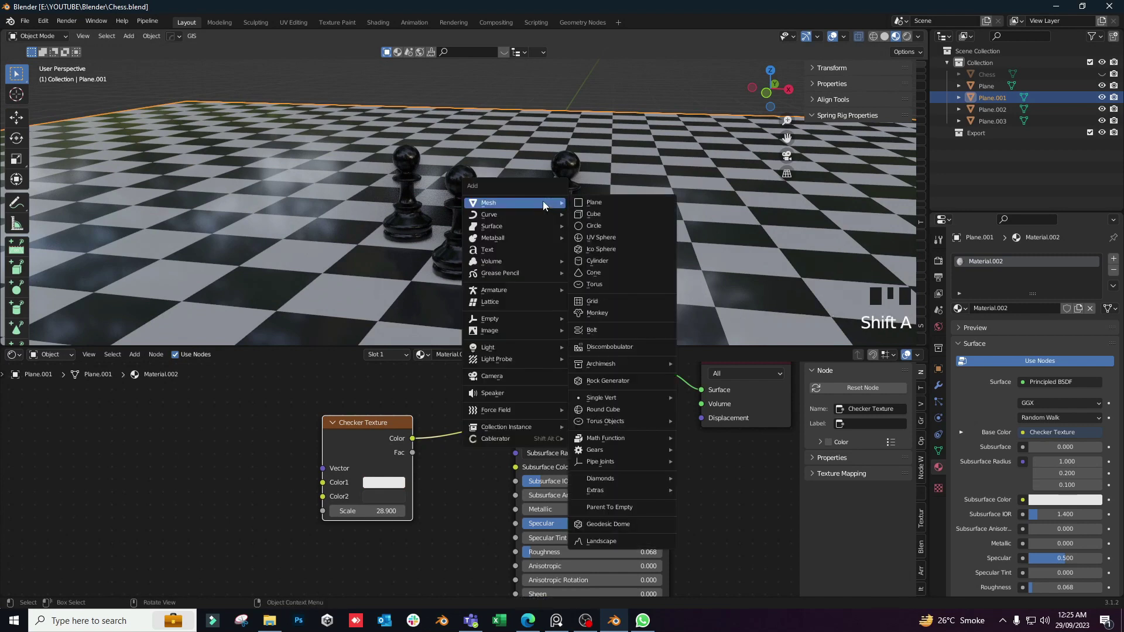
pyautogui.moveTo(509, 196); pyautogui.dragTo(503, 191)
pyautogui.press('g')
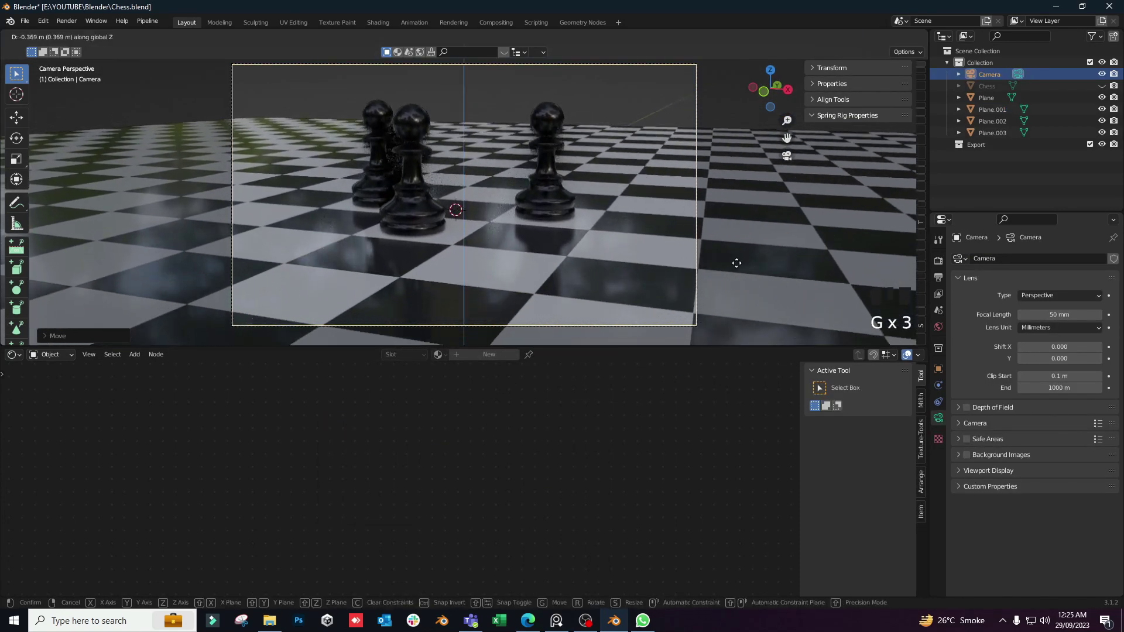
pyautogui.moveTo(601, 254); pyautogui.dragTo(581, 262)
pyautogui.press('r')
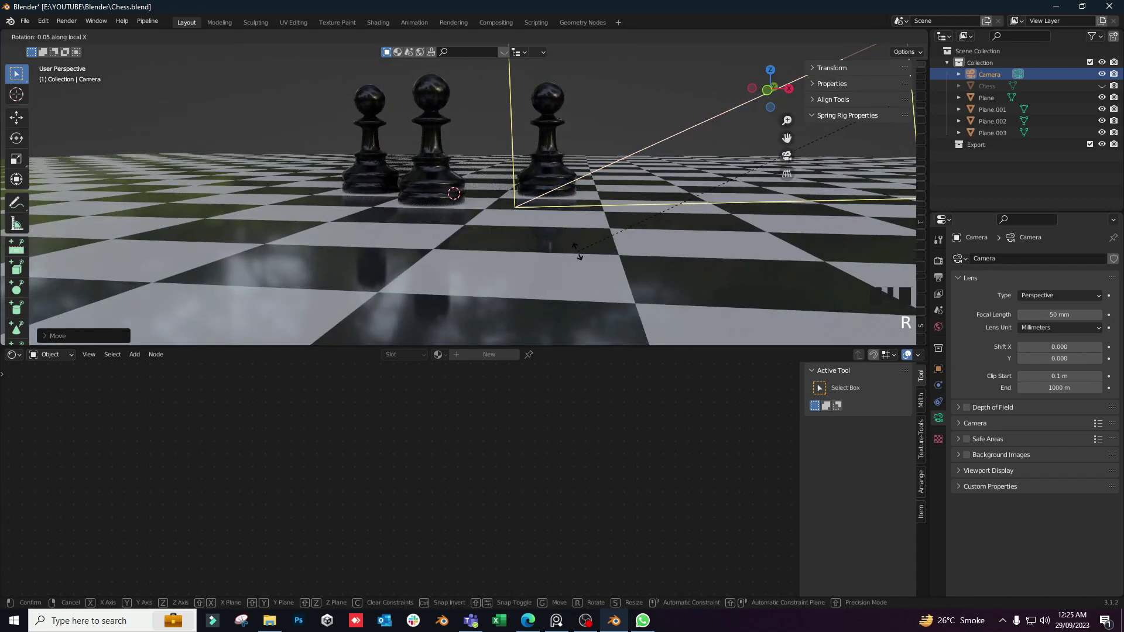
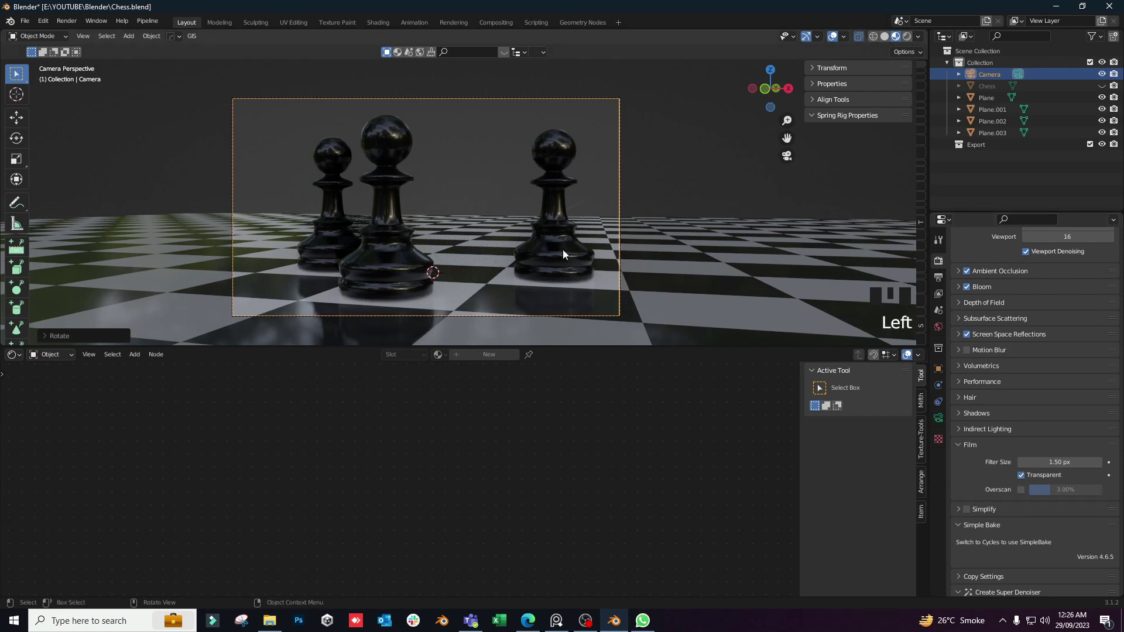
# Zoom the viewport in steadily toward the spot light area above the pawns.
pyautogui.scroll(3)
pyautogui.scroll(3)
pyautogui.scroll(3)
pyautogui.scroll(3)
pyautogui.scroll(3)
pyautogui.scroll(3)
pyautogui.scroll(3)
pyautogui.scroll(3)
pyautogui.scroll(3)
pyautogui.scroll(3)
pyautogui.scroll(3)
pyautogui.scroll(3)
pyautogui.scroll(3)
pyautogui.scroll(3)
pyautogui.scroll(3)
pyautogui.scroll(3)
pyautogui.scroll(3)
pyautogui.scroll(3)
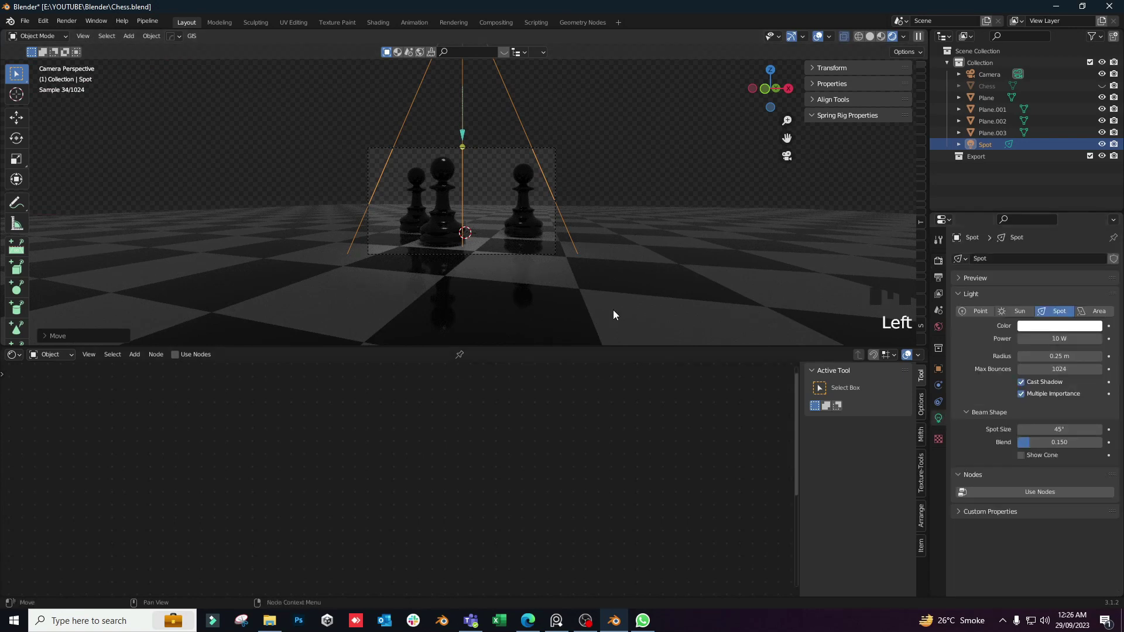